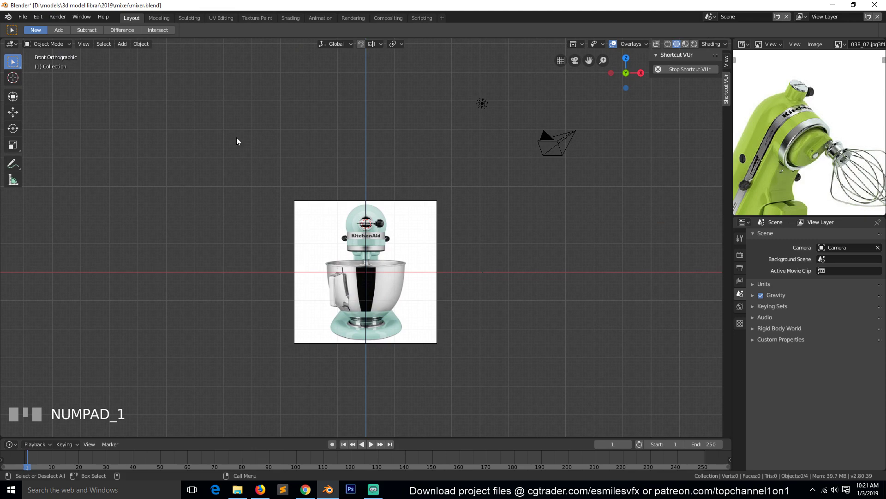
# - Check the new green reference from right and front views while placing it up-right of the teal front image
pyautogui.press('`')
pyautogui.press('KP_3')
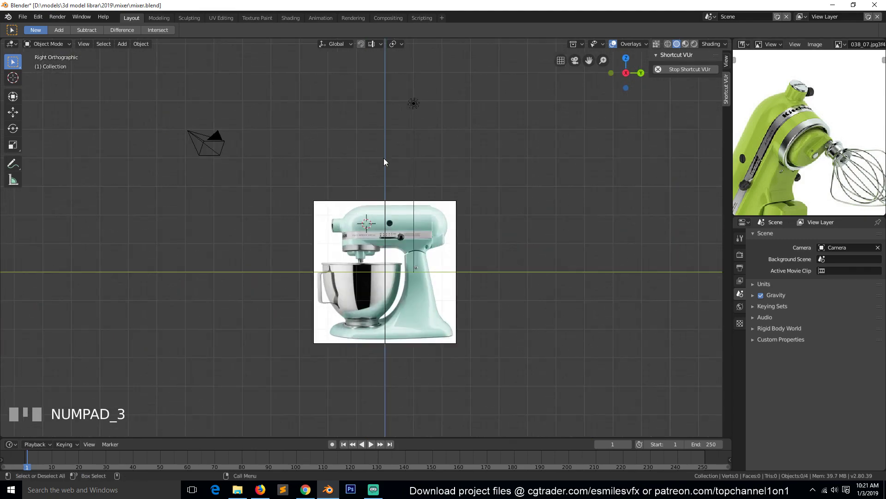
pyautogui.press('KP_1')
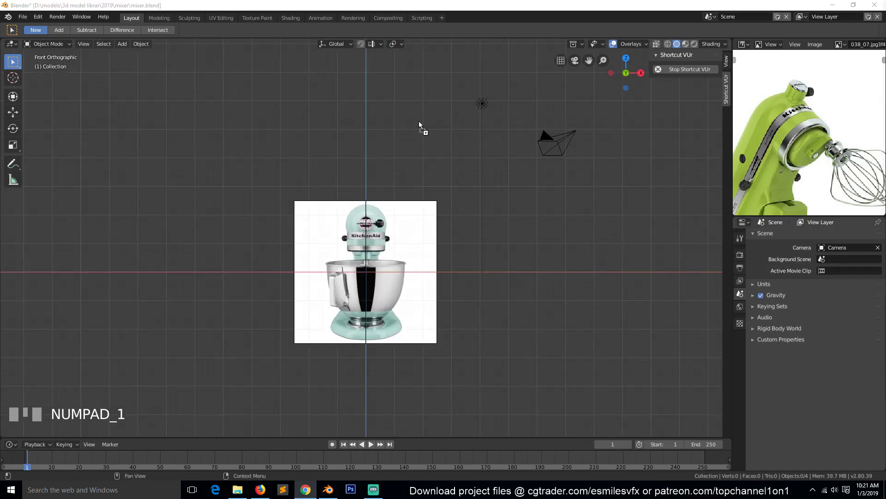
pyautogui.scroll(-3)
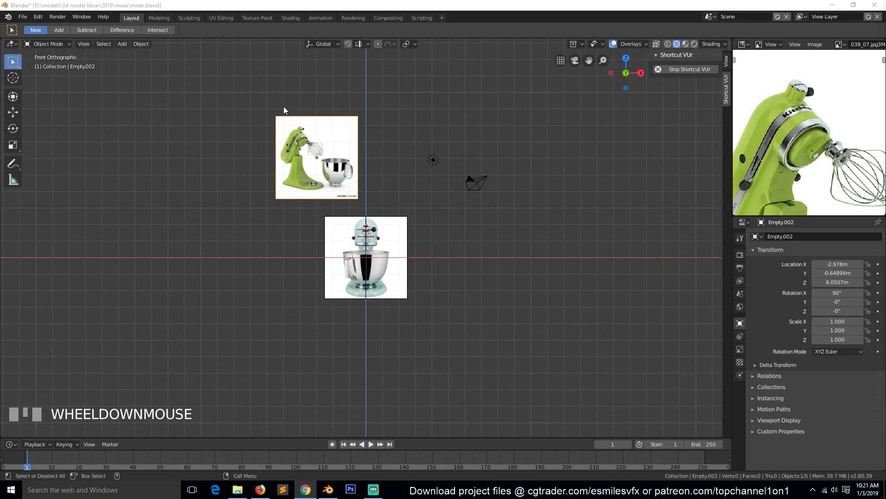
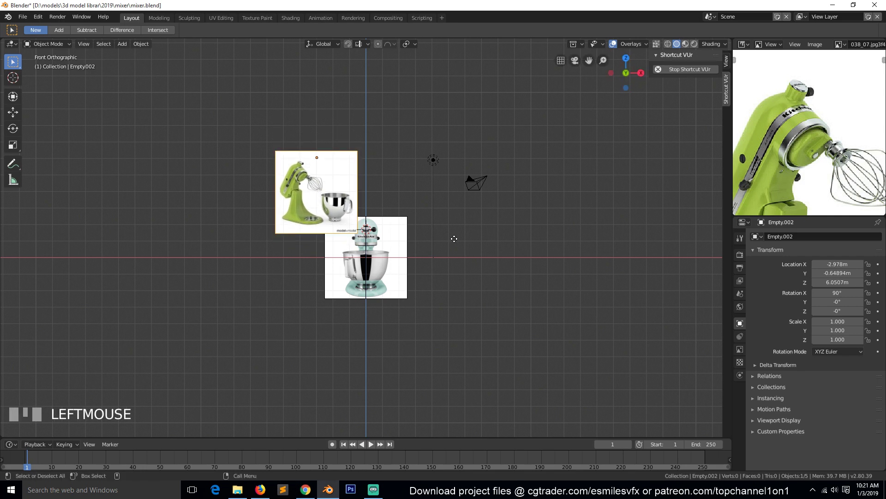
pyautogui.press('KP_3')
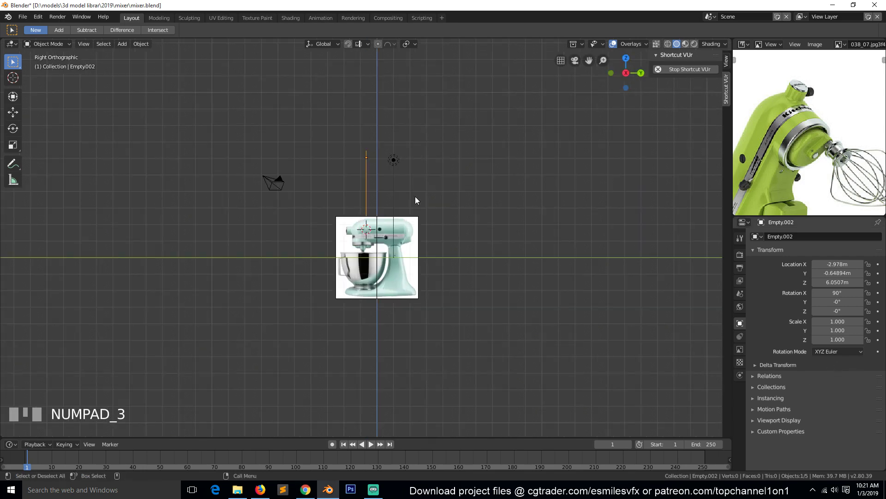
pyautogui.press('KP_1')
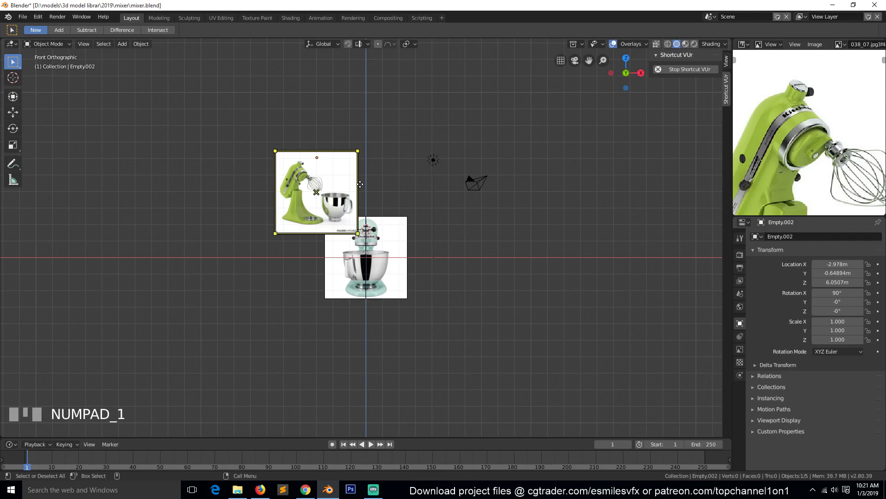
pyautogui.scroll(3)
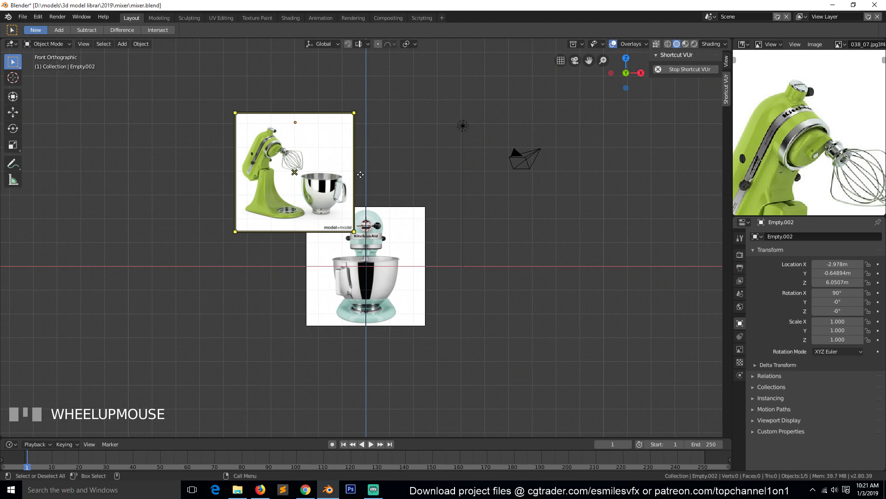
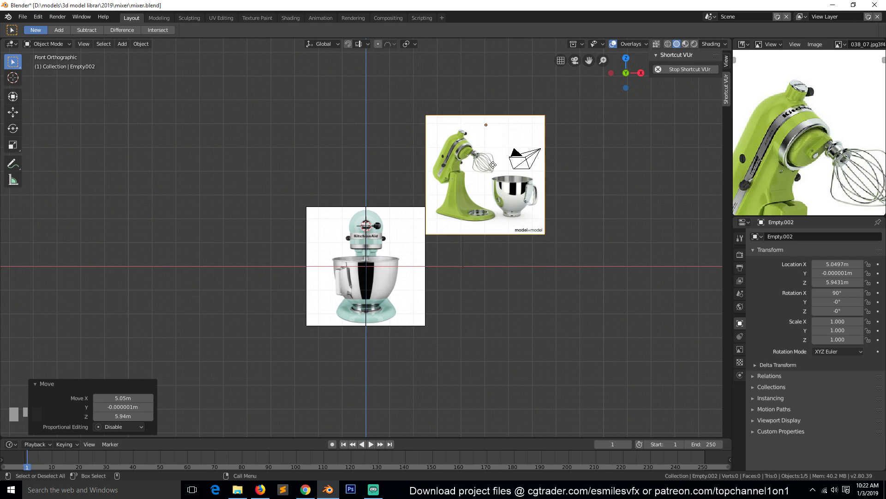
# - Snap the green reference back to the origin, then raise it 2 m behind the teal front view
pyautogui.press('g')
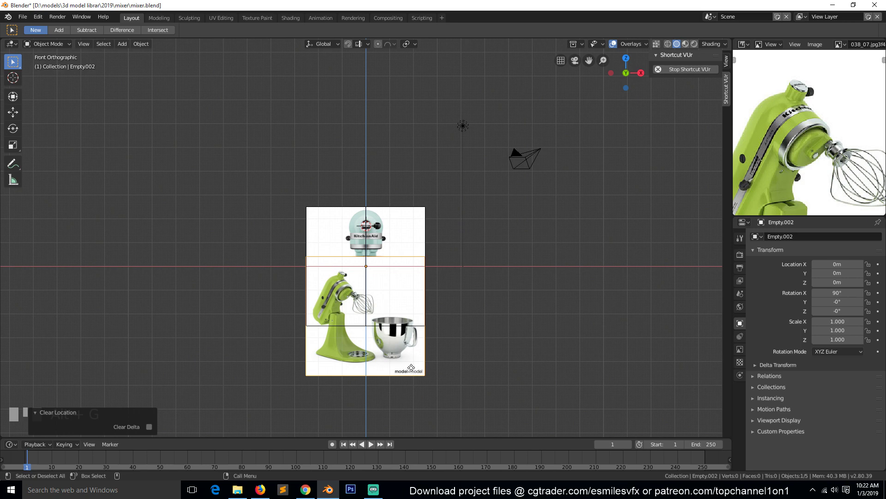
pyautogui.rightClick(404, 369)
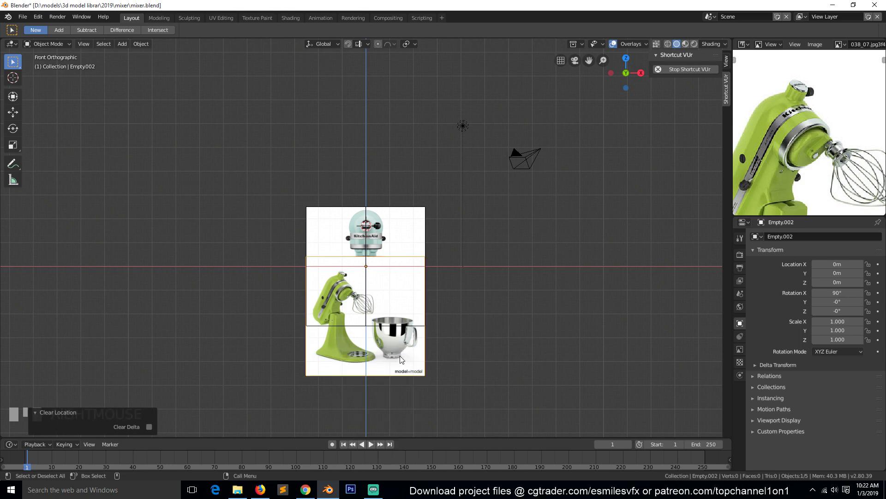
pyautogui.moveTo(437, 273); pyautogui.dragTo(383, 297)
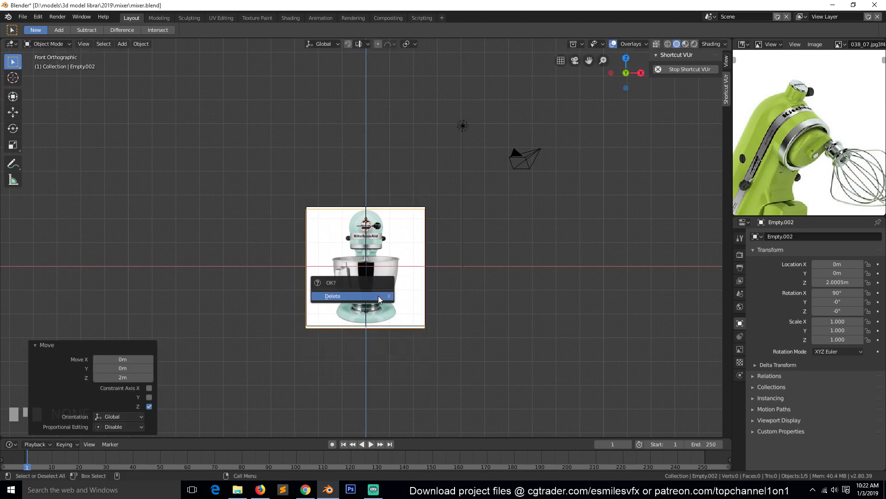
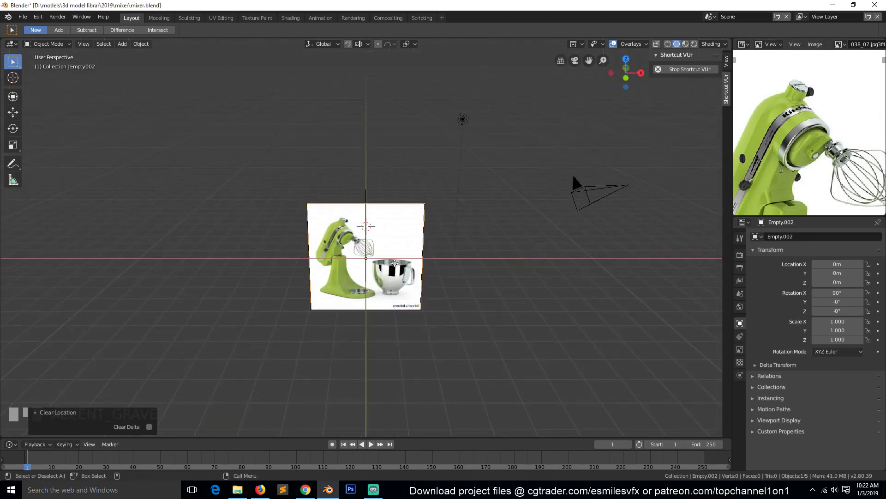
# - Inspect the green reference from the side, reset it to the origin and delete it with X
pyautogui.press('KP_3')
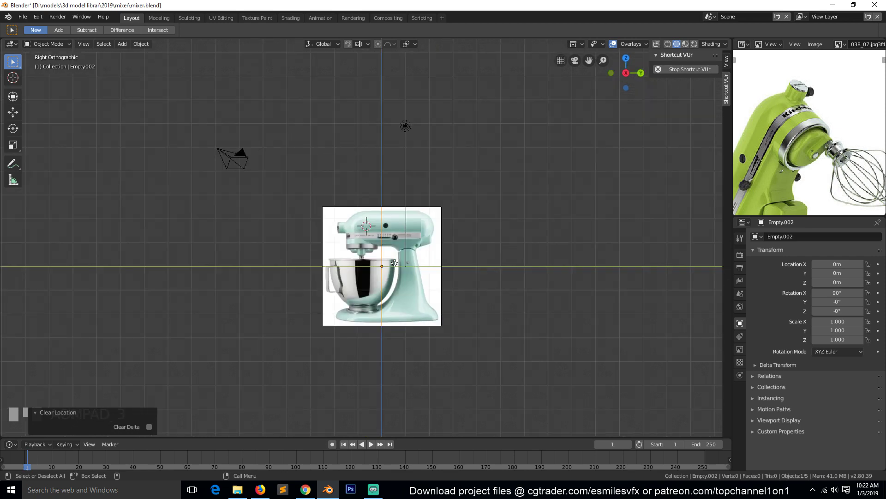
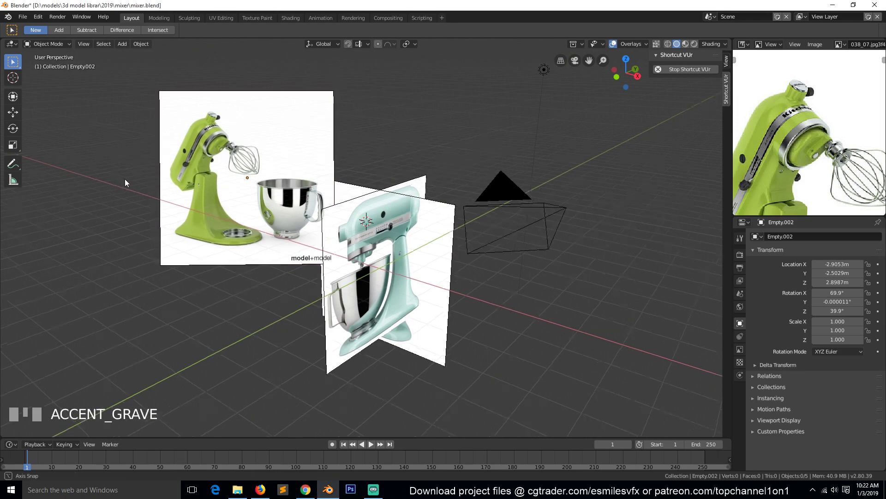
pyautogui.scroll(-3)
pyautogui.press('`')
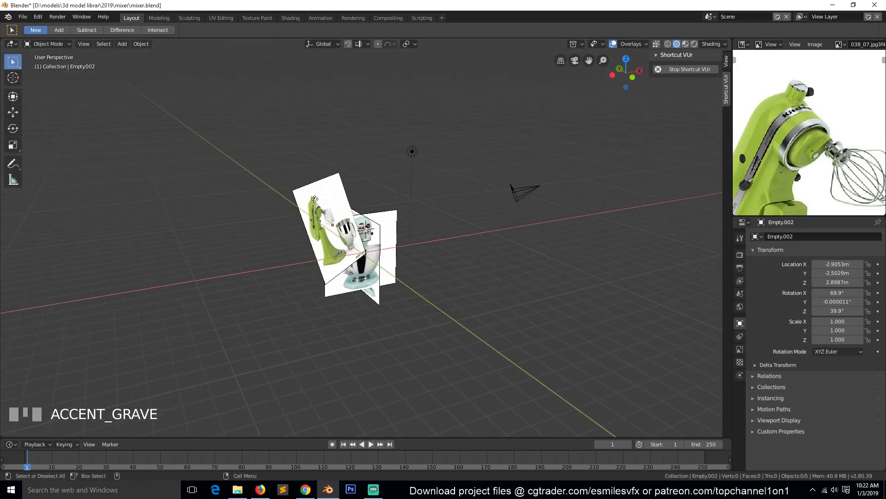
pyautogui.scroll(3)
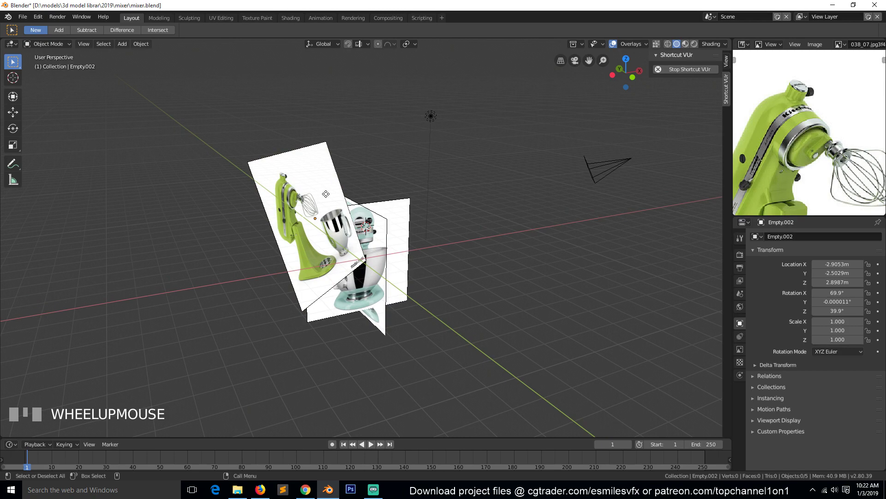
pyautogui.press('`')
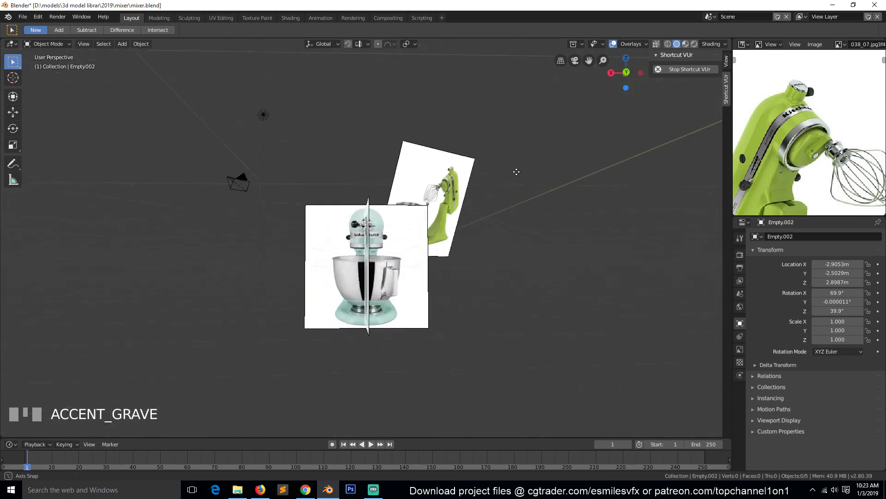
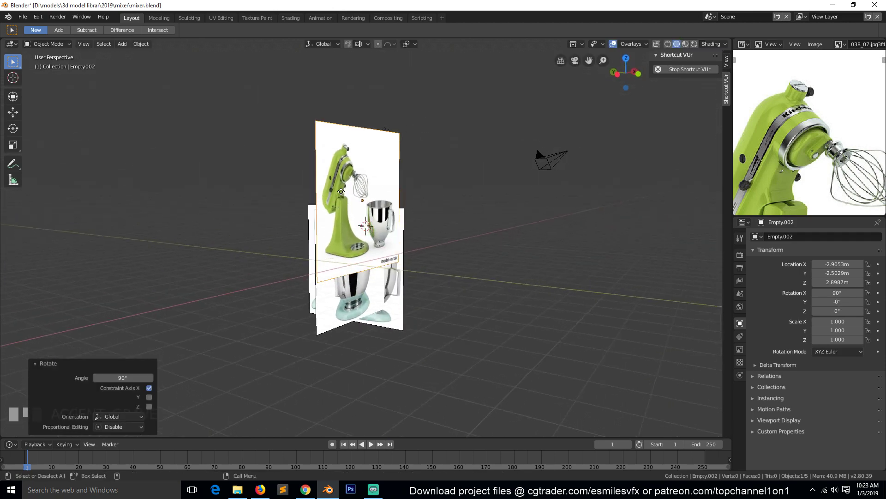
pyautogui.press('`')
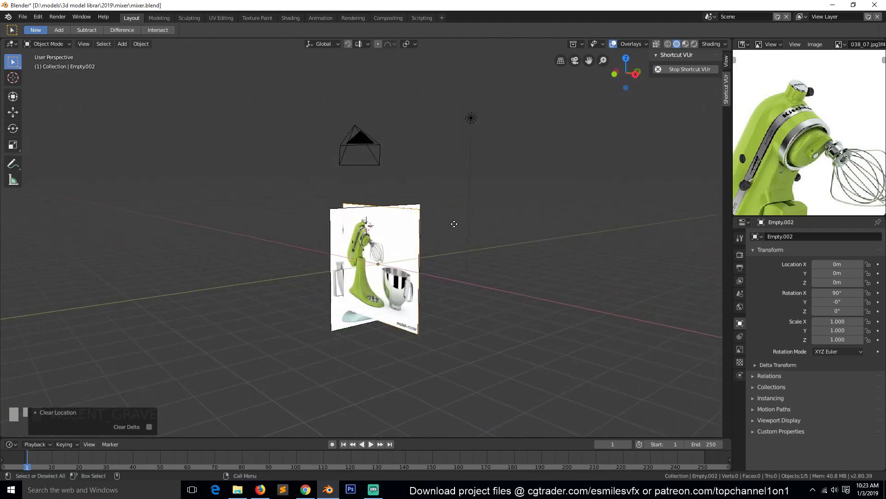
pyautogui.press('x')
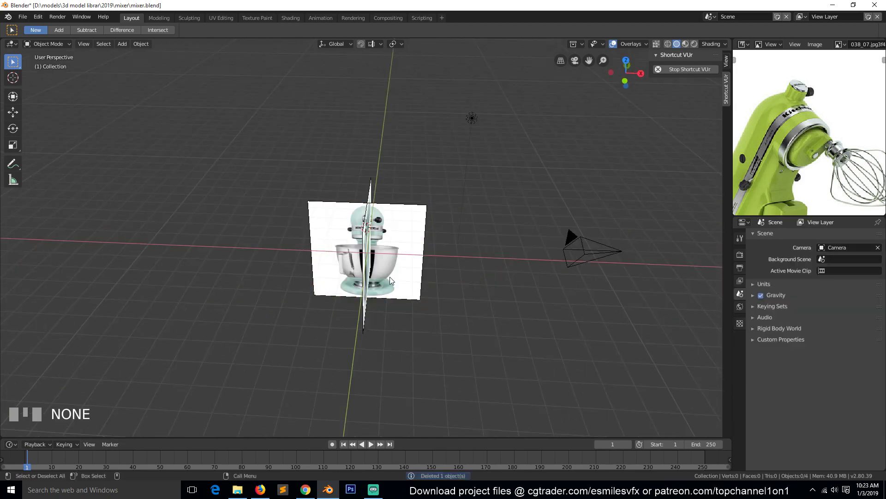
# - Flip the 3D viewport between front and side views of the teal references
pyautogui.press('`')
pyautogui.press('KP_1')
pyautogui.press('KP_3')
pyautogui.press('KP_1')
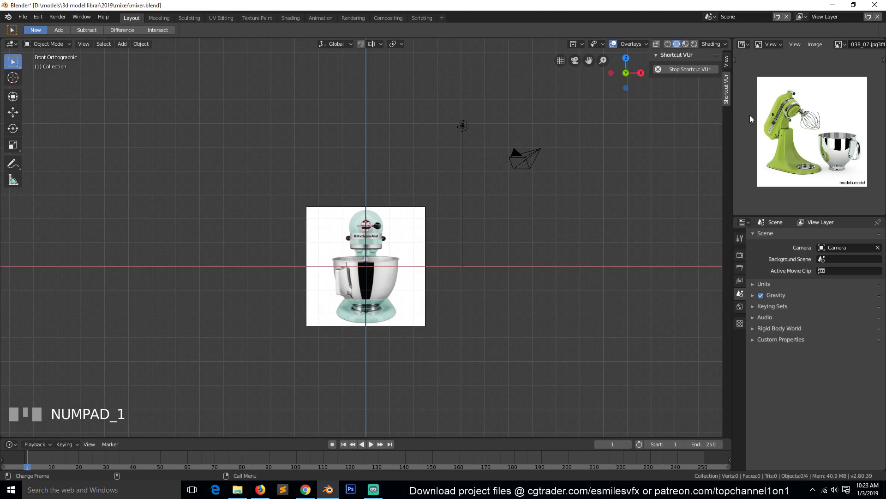
# - Fit the whole green mixer photo in the Image Editor and return the viewport to front view
pyautogui.click(455, 299)
pyautogui.scroll(3)
pyautogui.press('`')
pyautogui.doubleClick(385, 339)
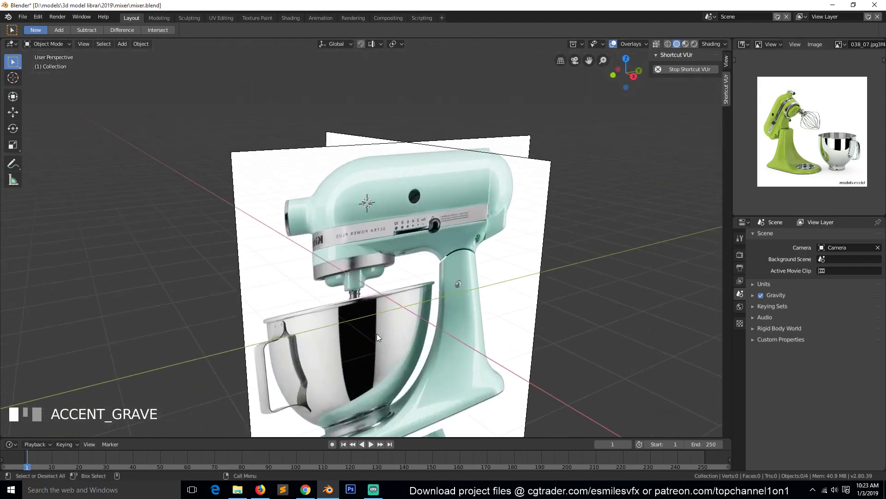
pyautogui.press('KP_3')
pyautogui.press('KP_1')
pyautogui.click(380, 336)
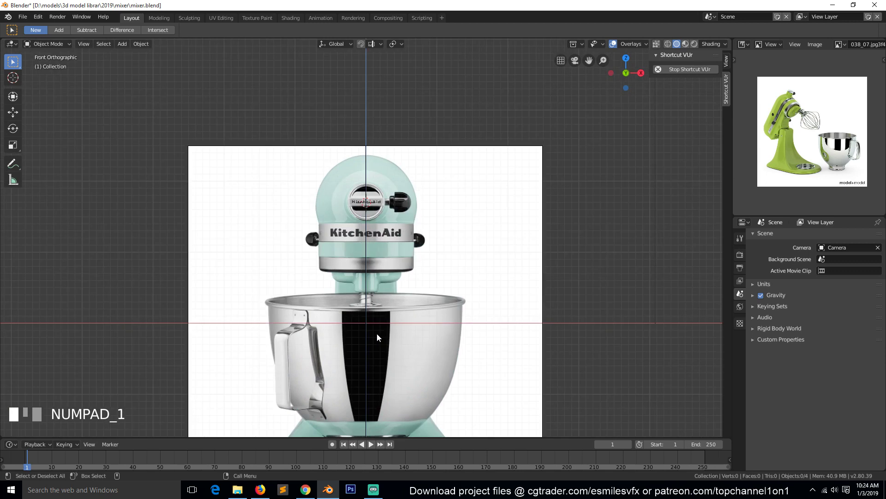
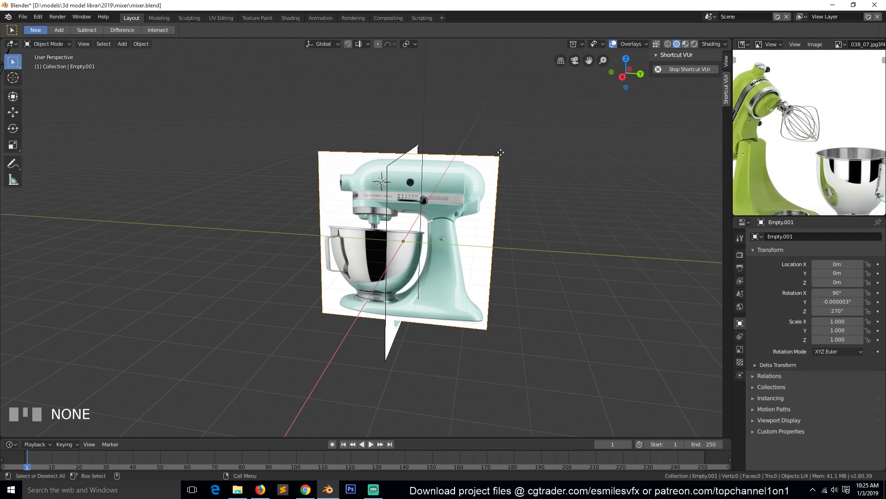
# - Frame the teal references straight-on from the front, then zoom into the right side view
pyautogui.press('`')
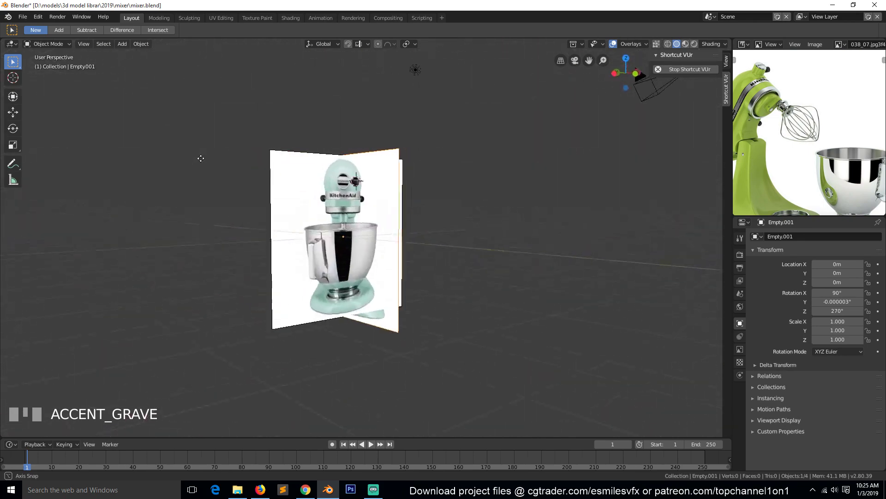
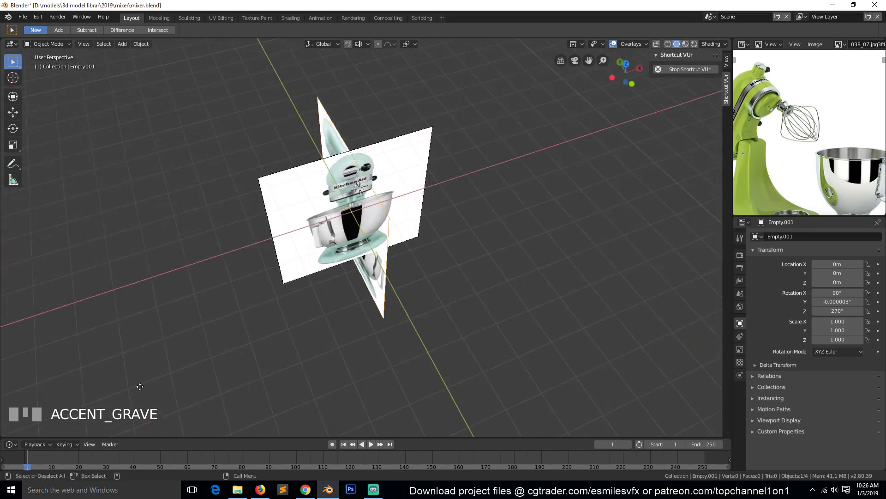
pyautogui.press('KP_1')
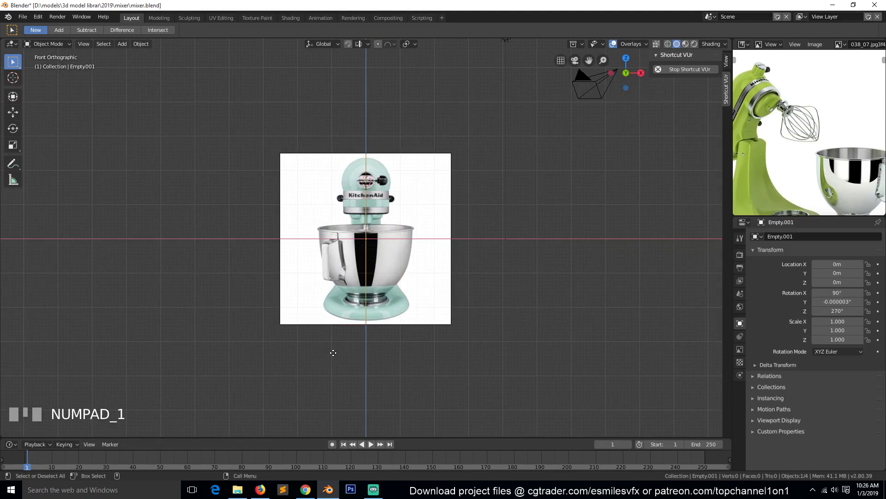
pyautogui.scroll(3)
pyautogui.scroll(-3)
pyautogui.scroll(3)
pyautogui.scroll(-3)
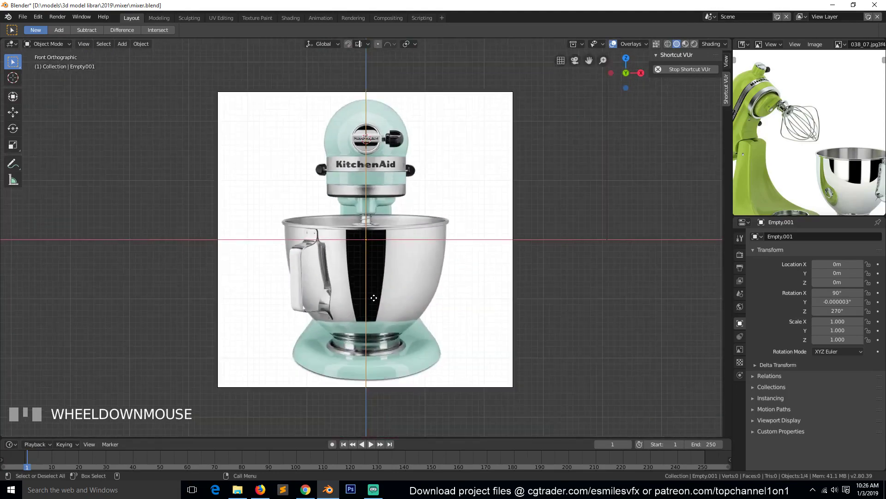
pyautogui.press('KP_3')
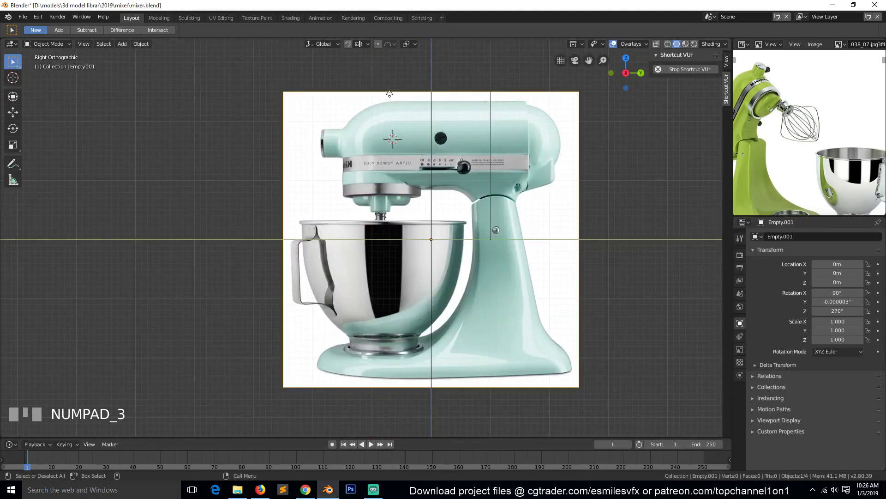
pyautogui.scroll(3)
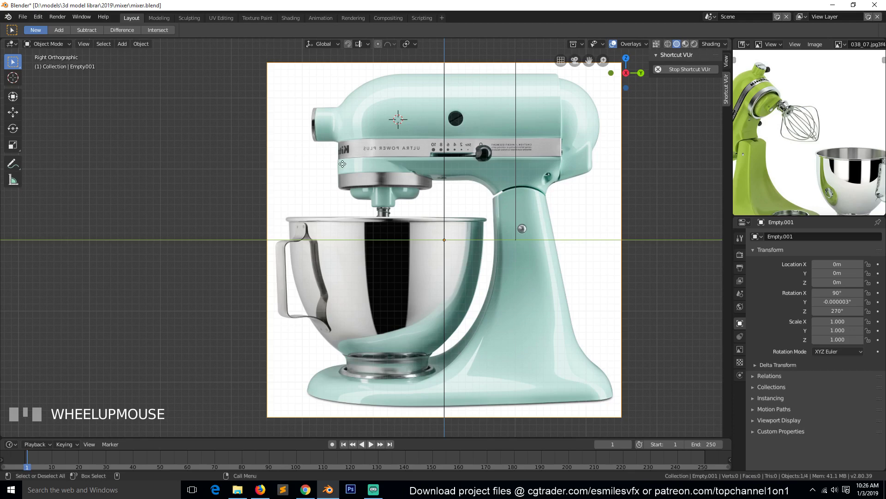
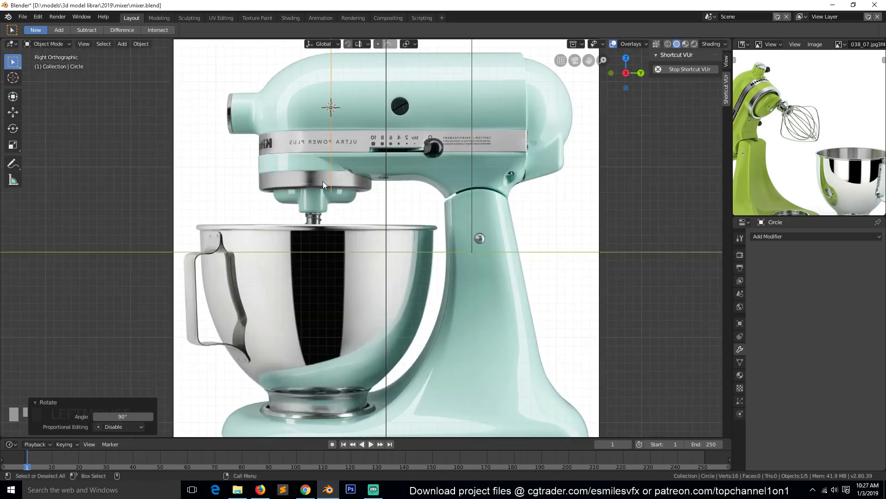
# - Scale the circle to the mixer head and inspect the shell from front and side
pyautogui.press('s')
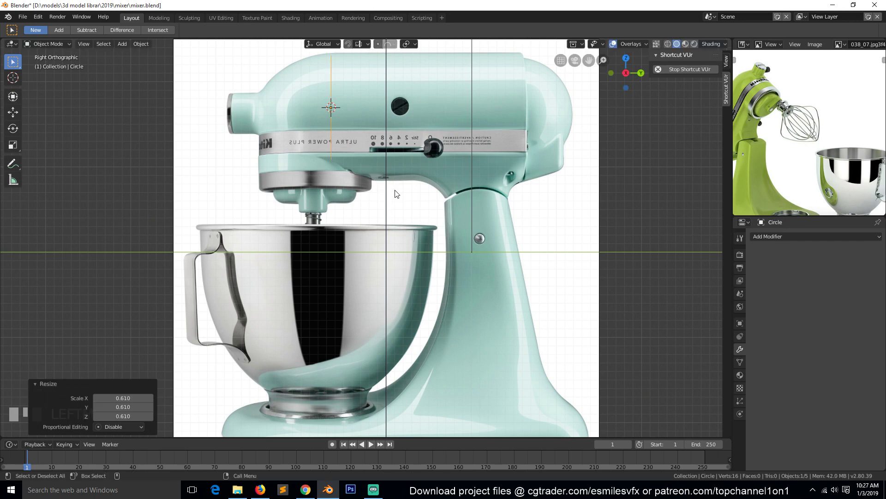
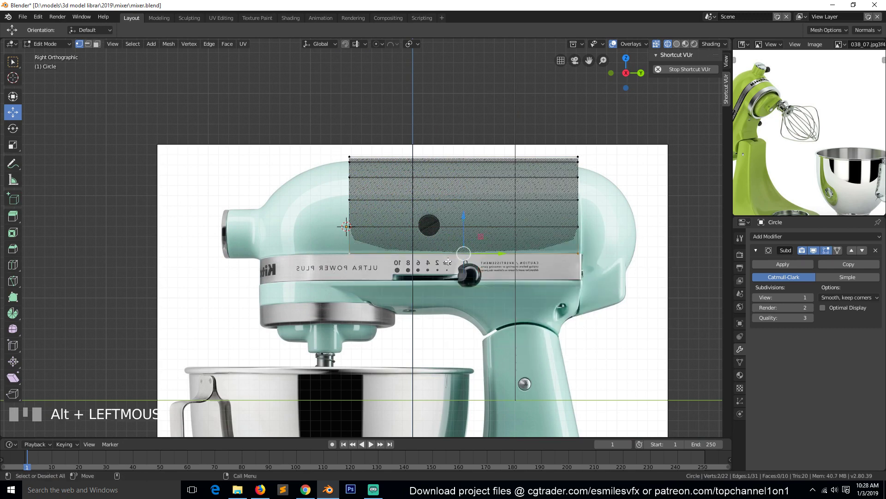
pyautogui.press('KP_1')
pyautogui.press('`')
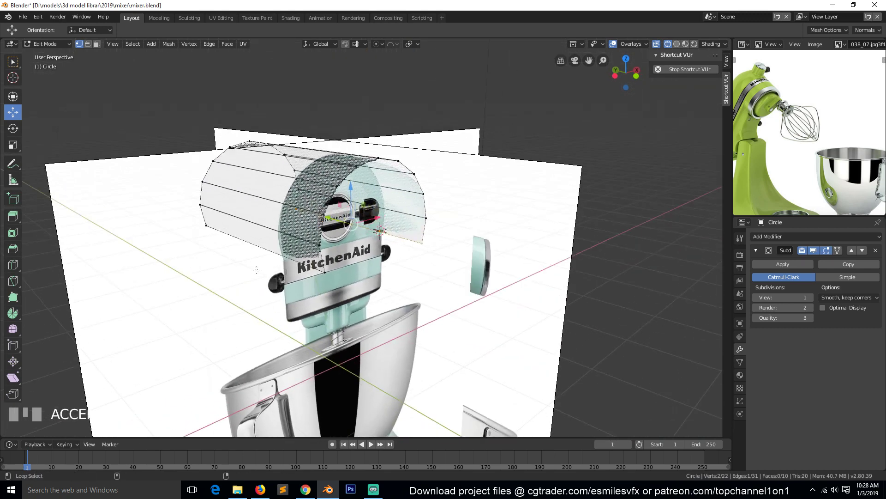
pyautogui.press('KP_3')
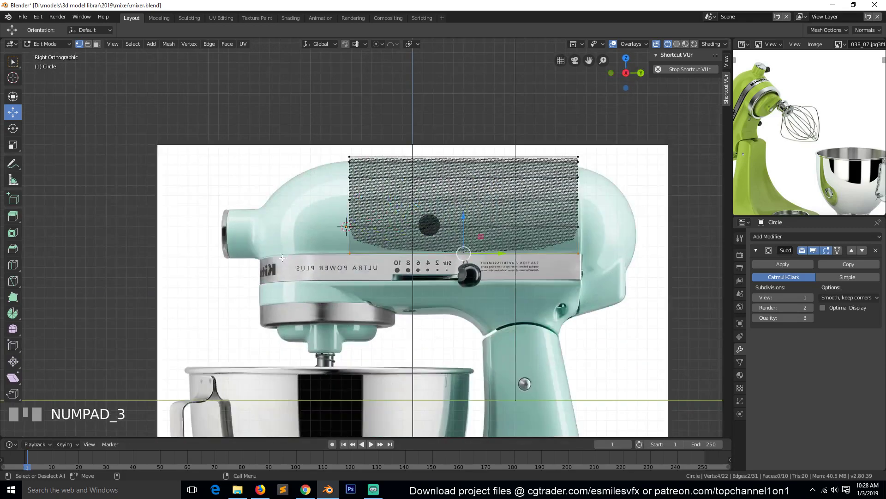
# - Extrude the shell's bottom edge down to the trim band and leave Edit Mode to see it smoothed
pyautogui.press('e')
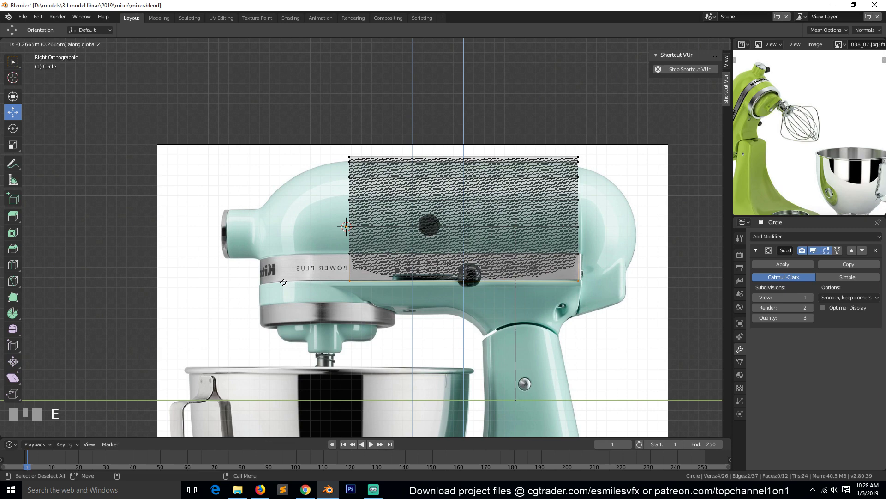
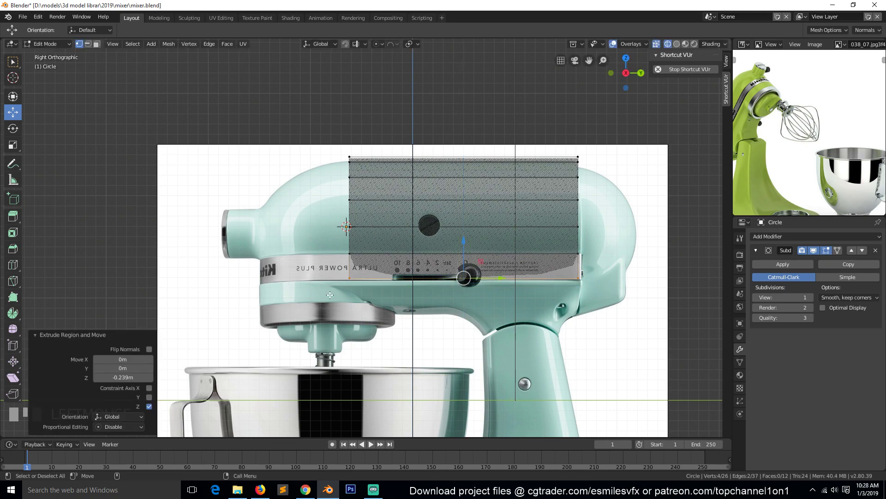
pyautogui.press('alt+a')
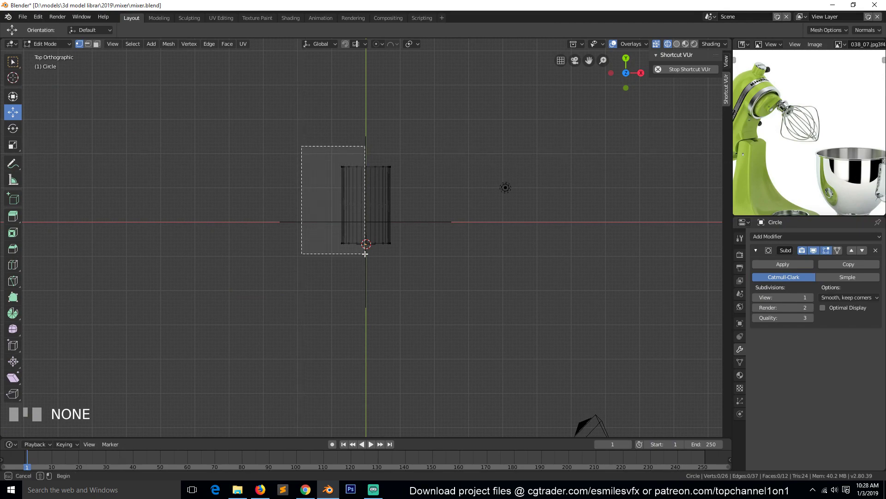
pyautogui.press('b')
pyautogui.press('x')
pyautogui.press('KP_3')
pyautogui.scroll(3)
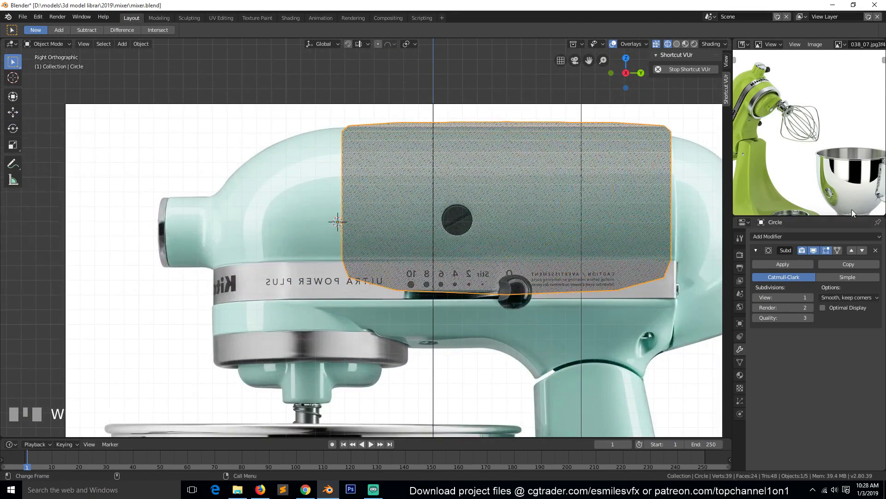
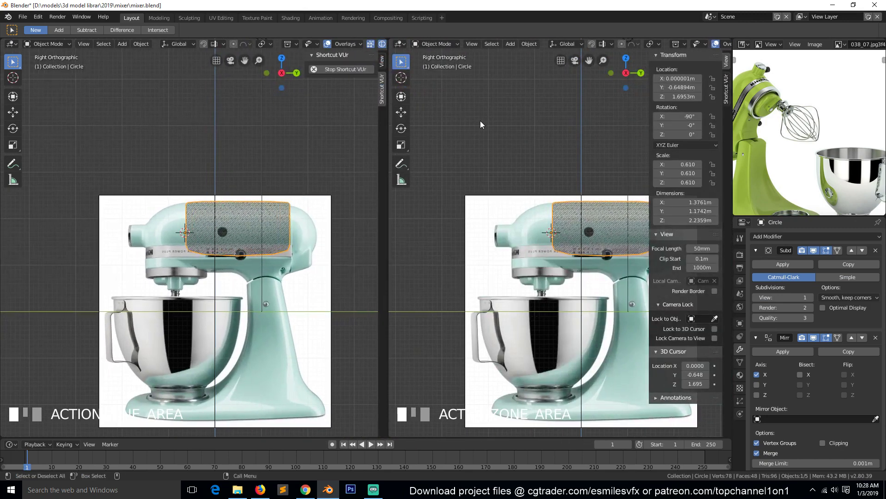
# - Put the second viewport in perspective and isolate the shell in Local View
pyautogui.press('`')
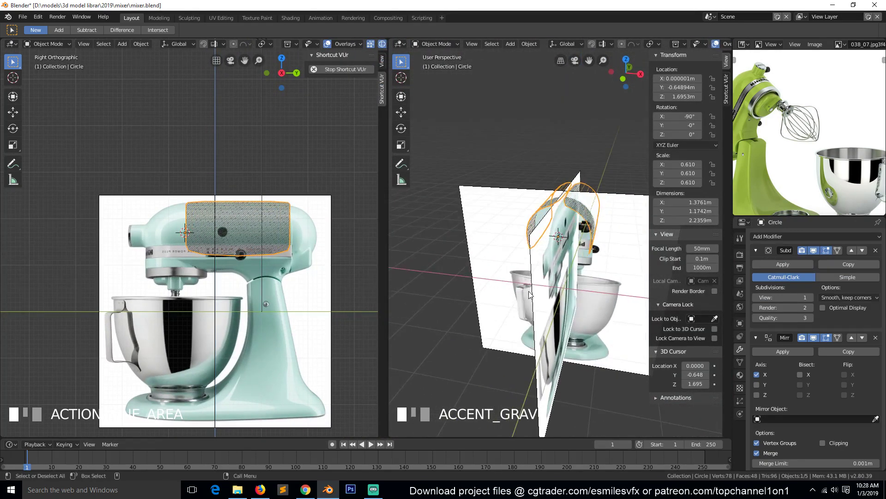
pyautogui.press('Tab')
pyautogui.press('Tab')
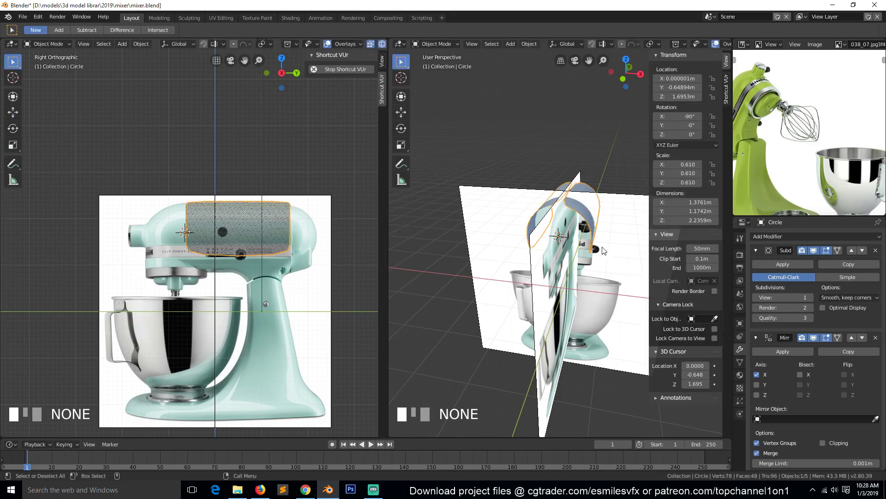
pyautogui.press('KP_Divide')
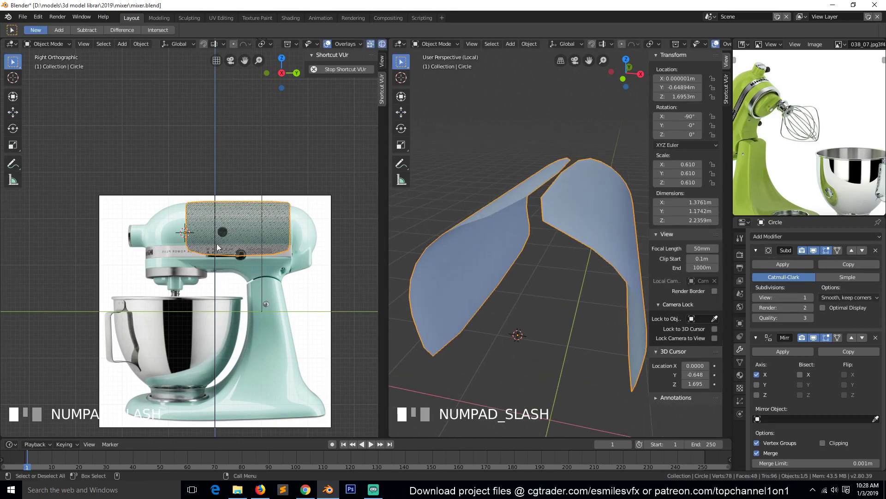
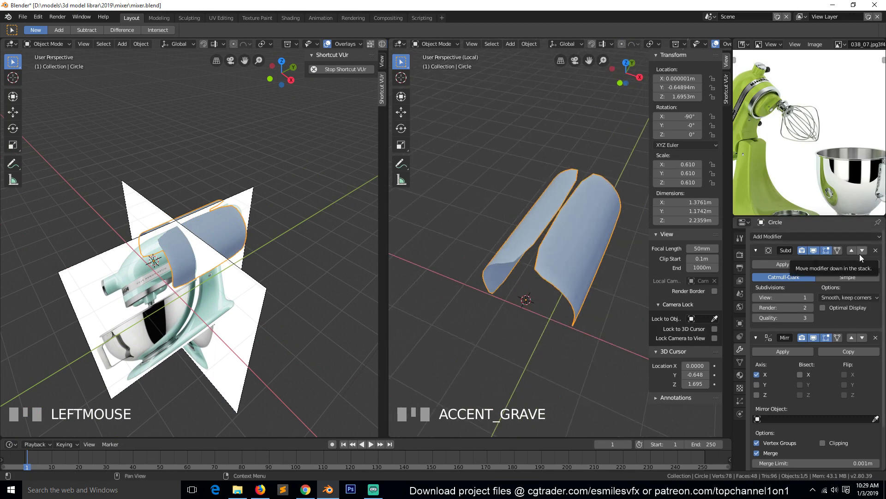
pyautogui.moveTo(862, 251); pyautogui.dragTo(244, 289)
pyautogui.press('`')
# - Move the Subdivision modifier below Mirror so mirroring runs before smoothing
pyautogui.click(278, 268)
pyautogui.click(294, 242)
pyautogui.click(298, 227)
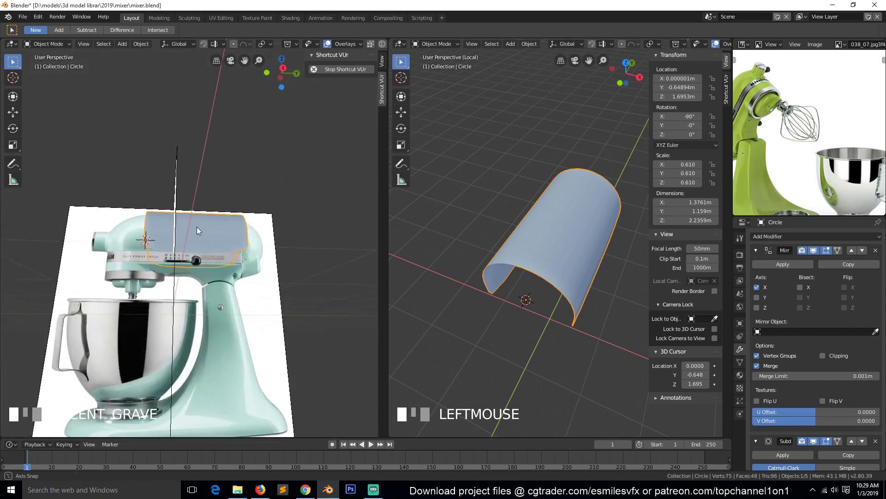
# - From the front view in Edit Mode, drag the shell's edge vertices onto the head outline
pyautogui.press('KP_1')
pyautogui.press('KP_Decimal')
pyautogui.press('Tab')
pyautogui.press('alt+a')
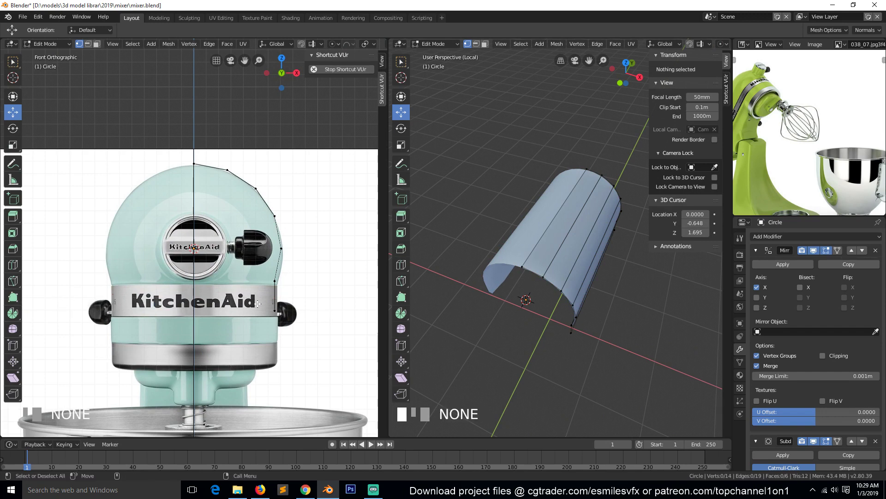
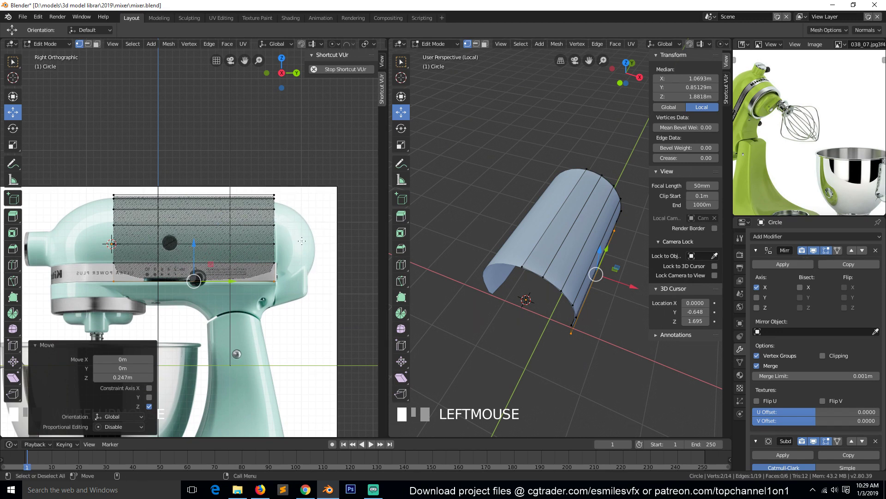
pyautogui.moveTo(307, 243); pyautogui.dragTo(42, 421)
pyautogui.moveTo(42, 427); pyautogui.dragTo(97, 346)
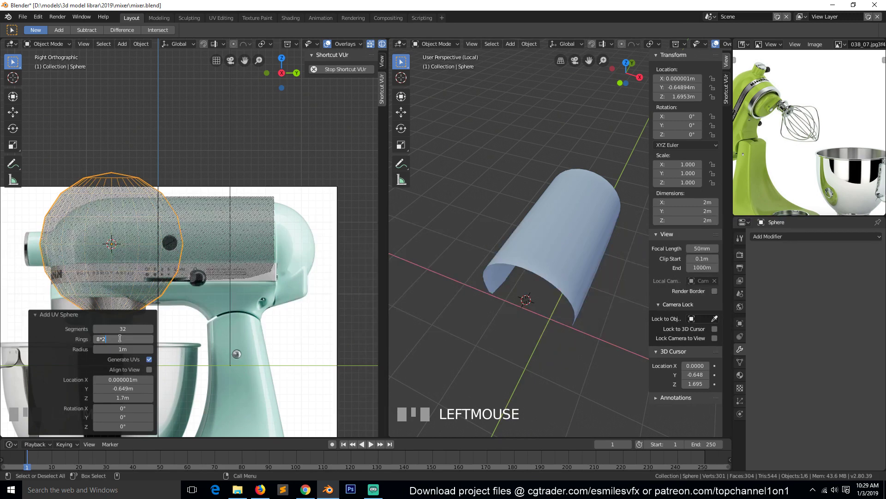
# - Confirm the sphere's doubled ring count and smaller size, then view it from the top
pyautogui.click(28, 366)
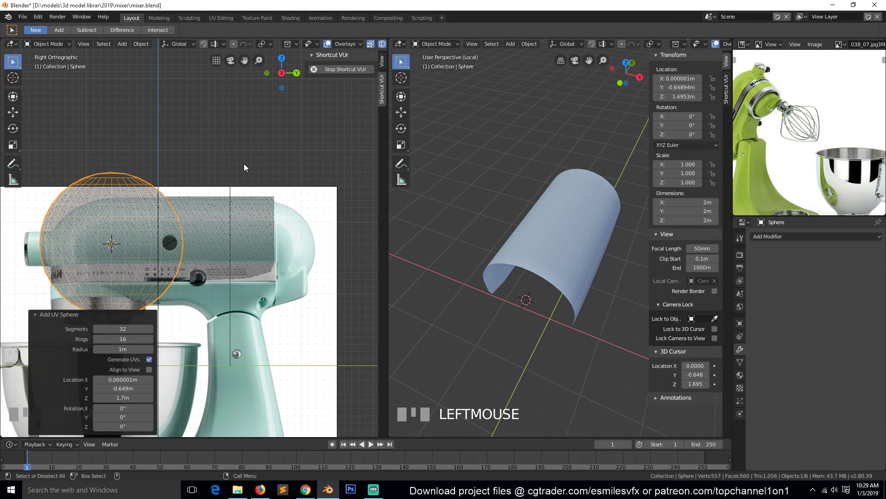
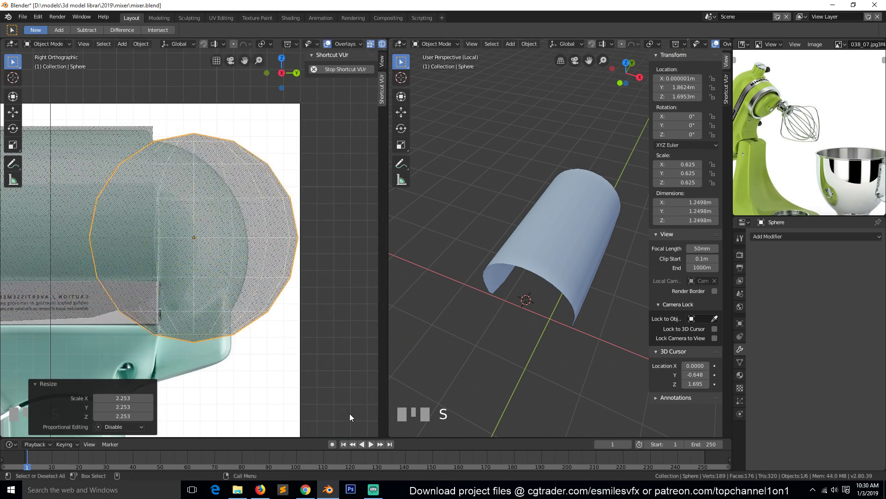
pyautogui.click(360, 392)
pyautogui.scroll(-3)
pyautogui.scroll(3)
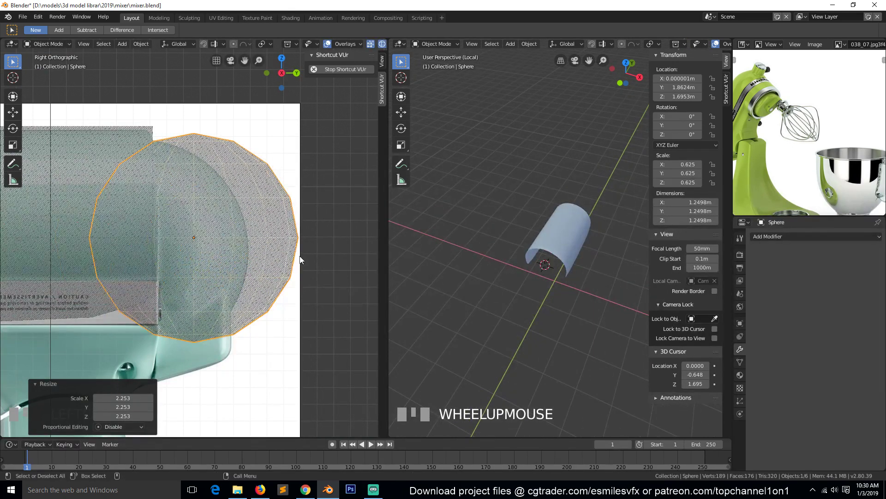
pyautogui.press('KP_7')
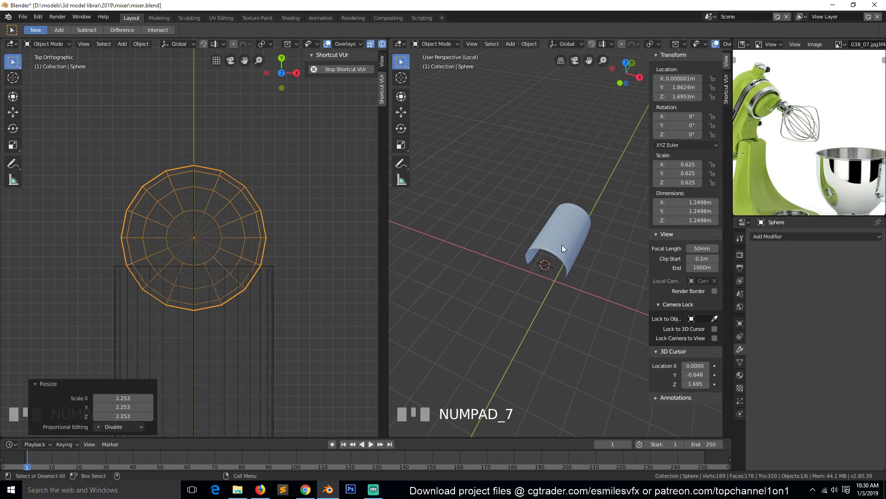
# - Select the shell, leave Local View, unhide everything and orbit the left view into perspective
pyautogui.click(567, 246)
pyautogui.press('KP_Divide')
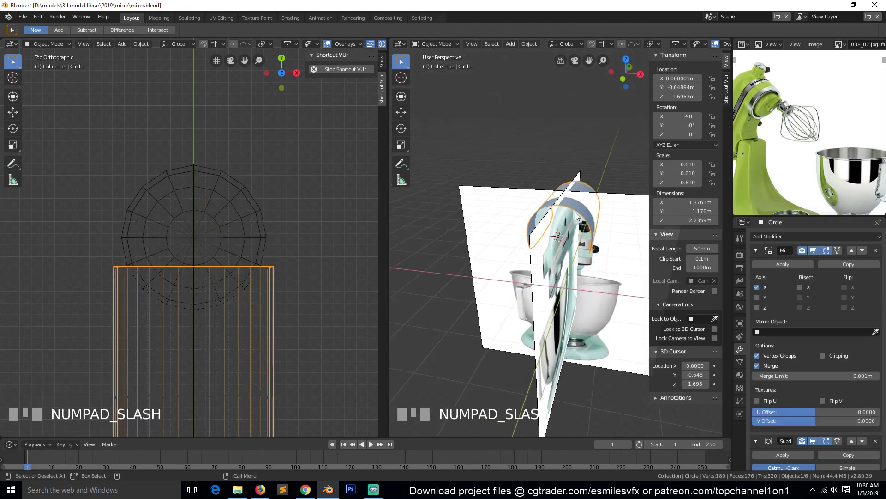
pyautogui.press('alt+a')
pyautogui.press('h')
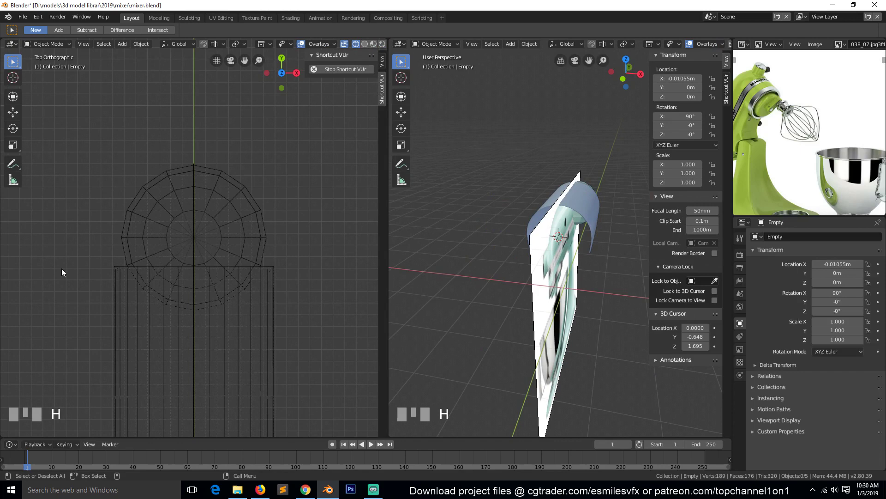
pyautogui.moveTo(240, 251); pyautogui.dragTo(206, 301)
pyautogui.press('`')
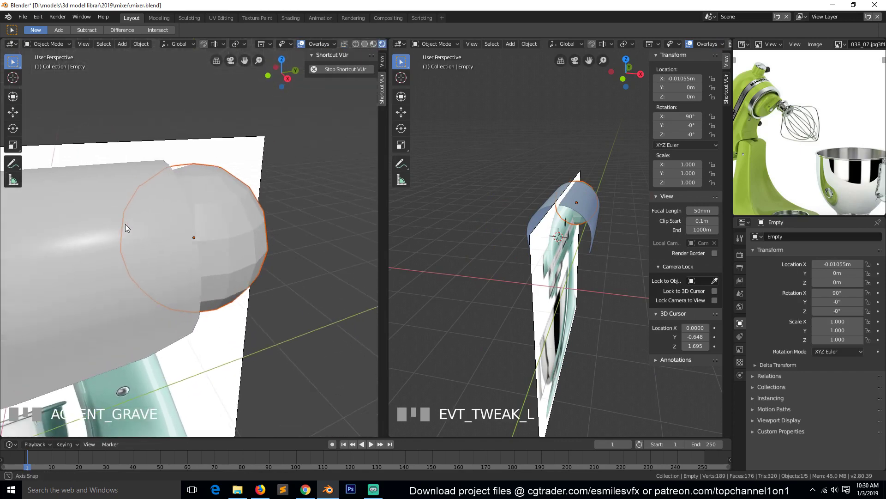
pyautogui.scroll(-3)
pyautogui.press('alt+h')
pyautogui.press('alt+a')
pyautogui.press('`')
# - Add the sphere head to the selection and isolate shell and sphere together in Local View
pyautogui.click(624, 199)
pyautogui.scroll(-3)
pyautogui.press('KP_Divide')
pyautogui.press('alt+a')
pyautogui.press('`')
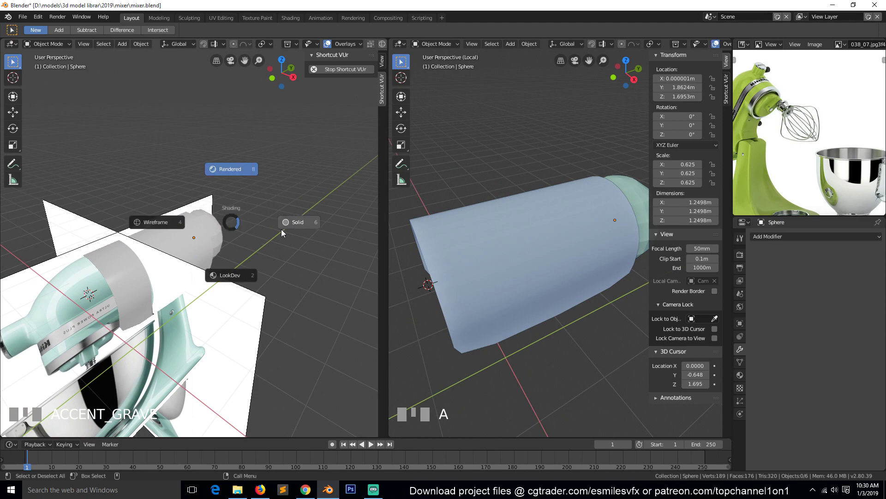
# - Make the left view X-ray, switch to right side view and frame the selected sphere
pyautogui.moveTo(285, 232); pyautogui.dragTo(209, 255)
pyautogui.press('`')
pyautogui.click(215, 252)
pyautogui.press('KP_3')
pyautogui.press('KP_Decimal')
pyautogui.press('KP_Decimal')
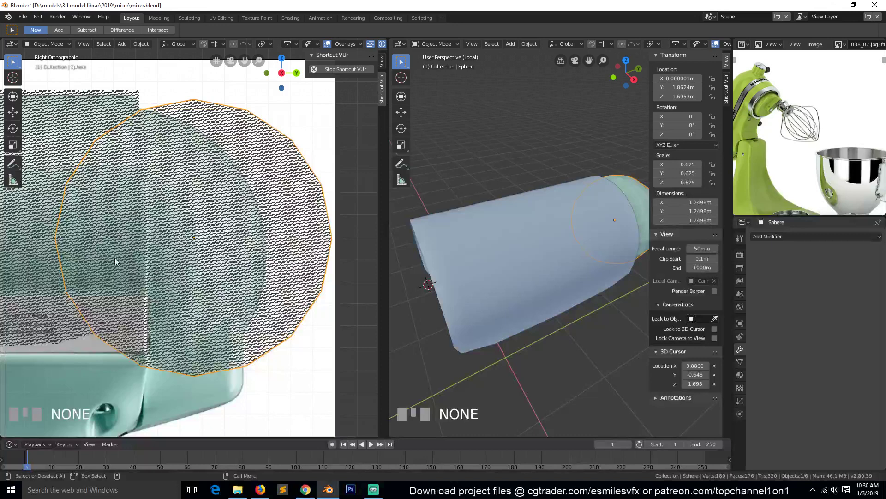
pyautogui.scroll(-3)
# - Scale, move and vertically stretch the sphere to the head's rounded outline, then hide it
pyautogui.press('s')
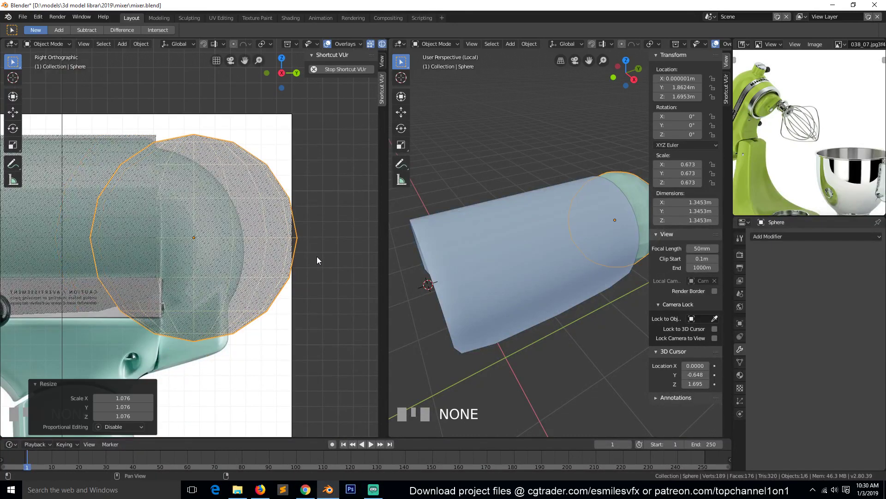
pyautogui.press('g')
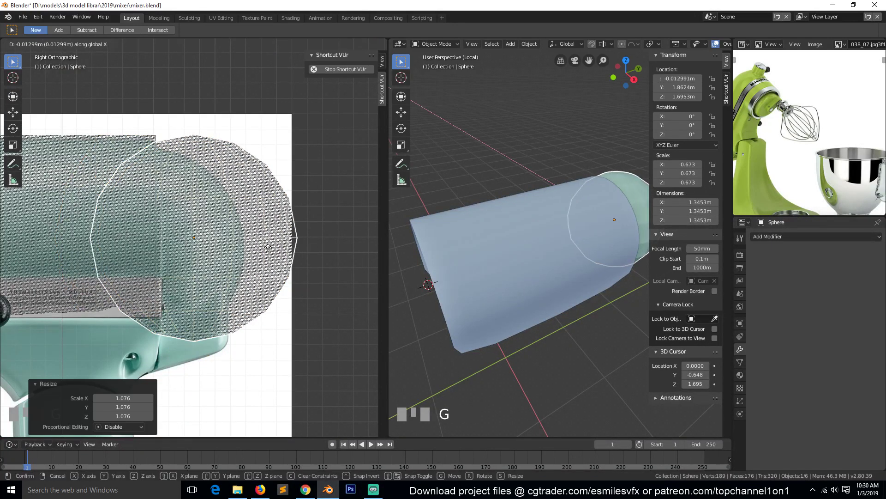
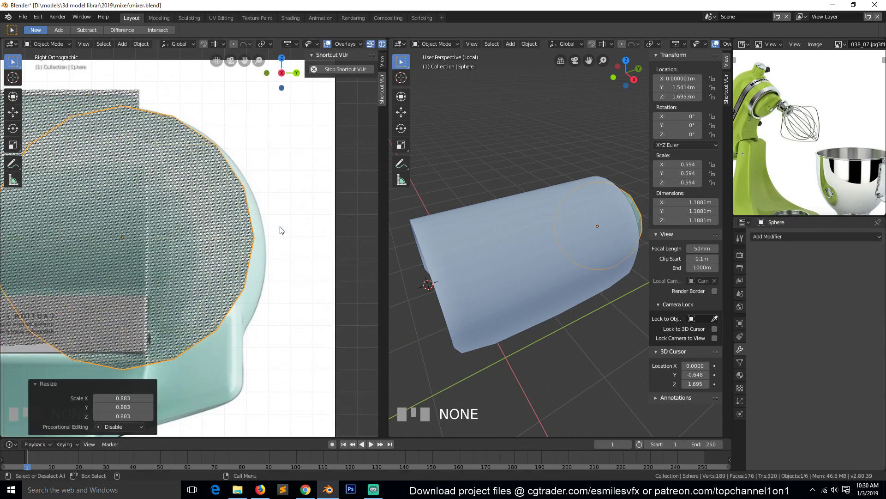
pyautogui.press('s')
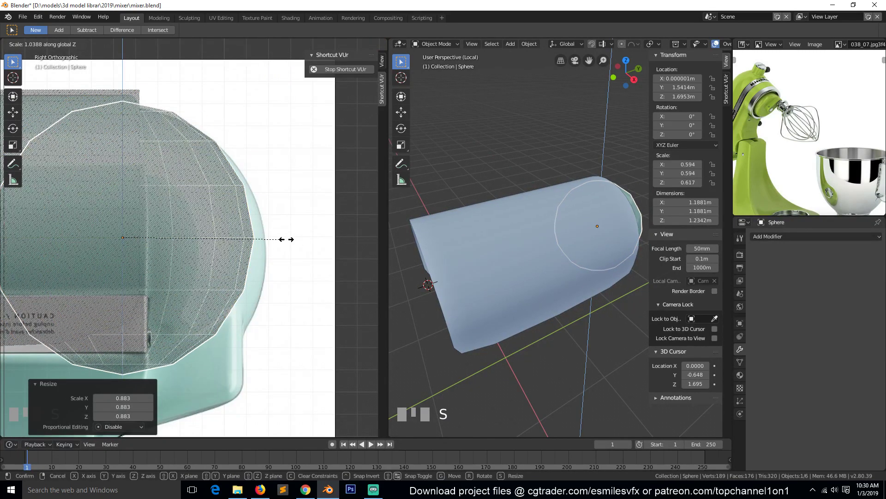
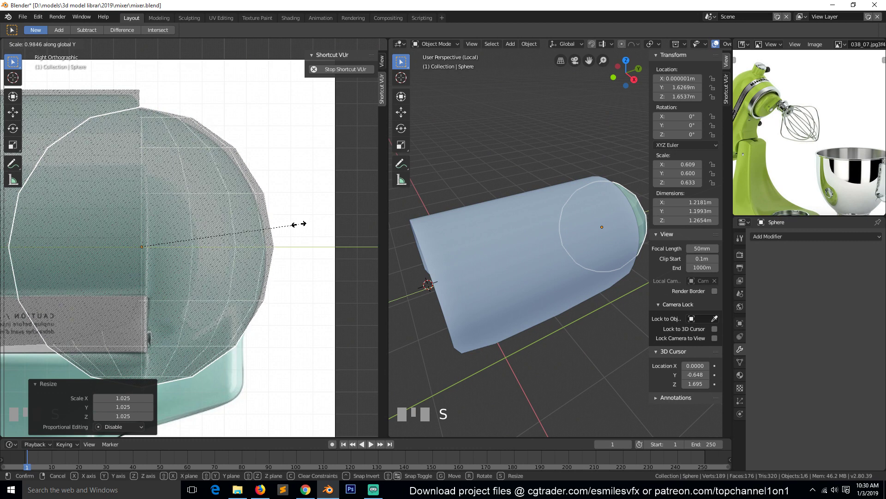
pyautogui.moveTo(303, 225); pyautogui.dragTo(233, 192)
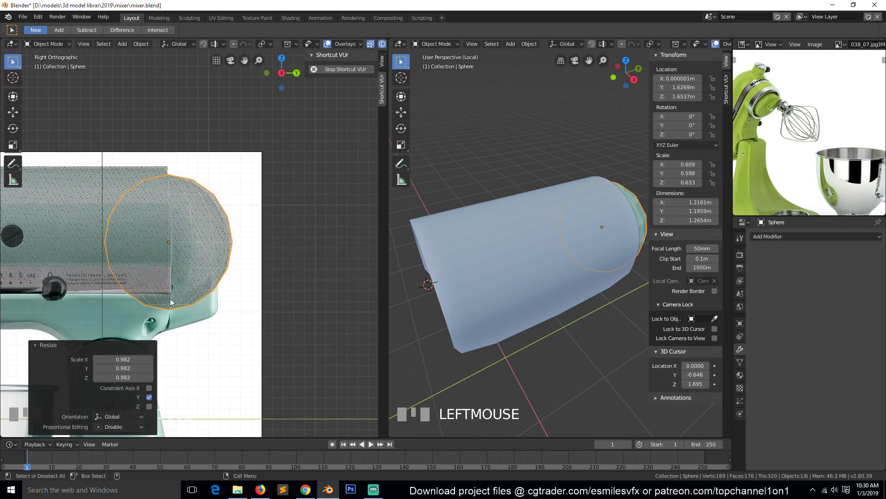
pyautogui.press('h')
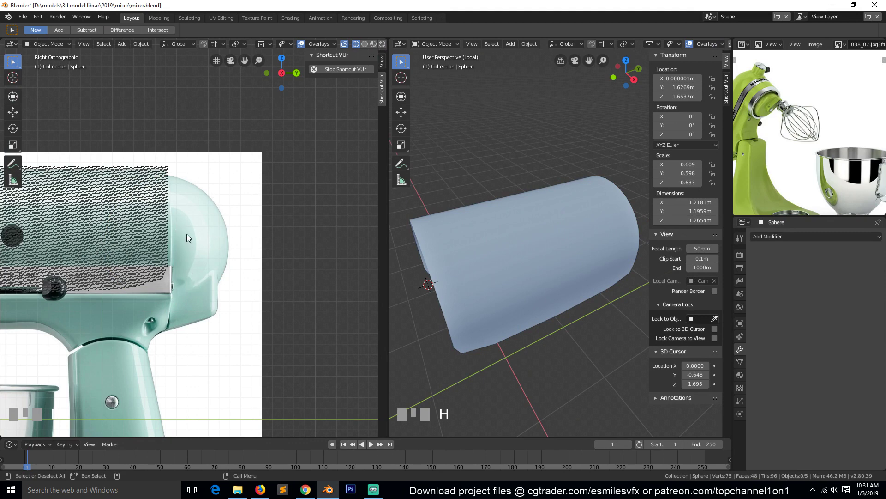
# - Restore the hidden sphere head and select it from top view so the 3D cursor can sit at its centre
pyautogui.press('ctrl+z')
pyautogui.press('`')
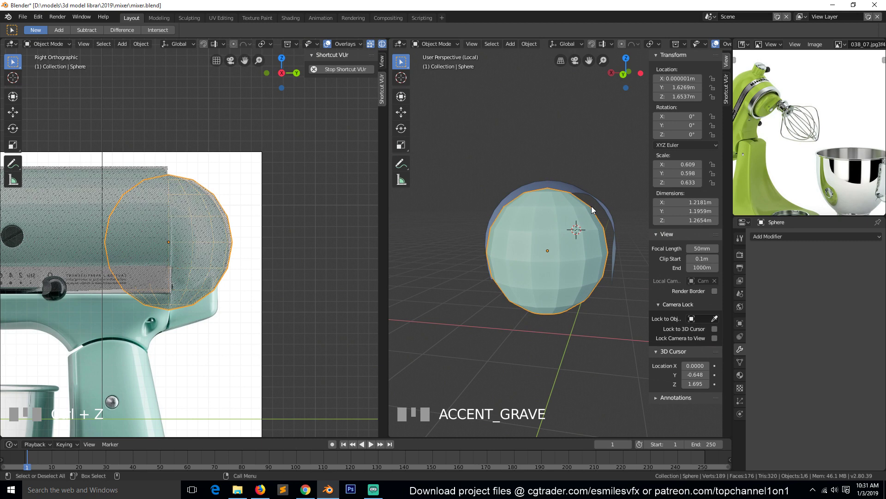
pyautogui.press('KP_7')
pyautogui.press('KP_7')
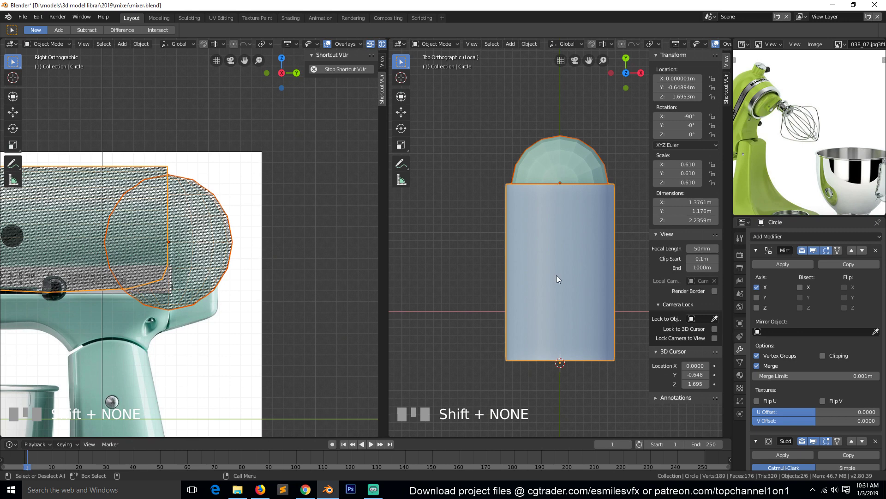
pyautogui.click(590, 252)
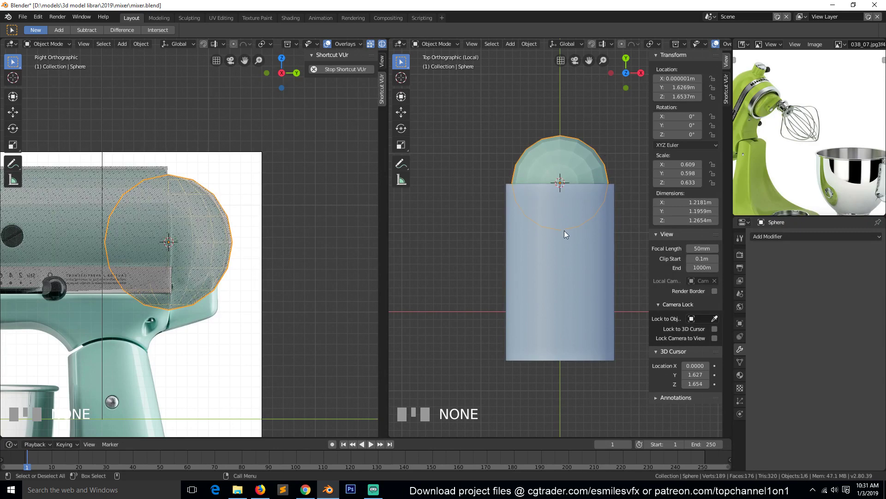
# - Place the 3D cursor on the shell's top front vertex at the head end via Shift+S
pyautogui.click(584, 255)
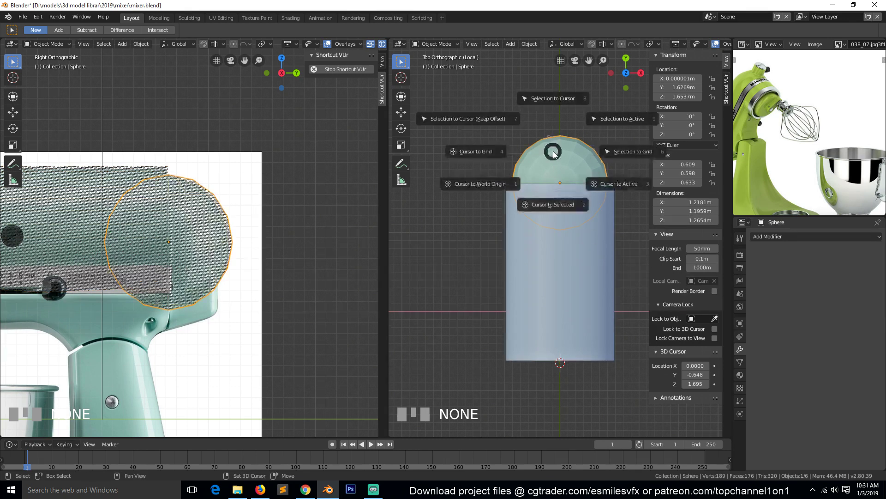
pyautogui.press('shift+s')
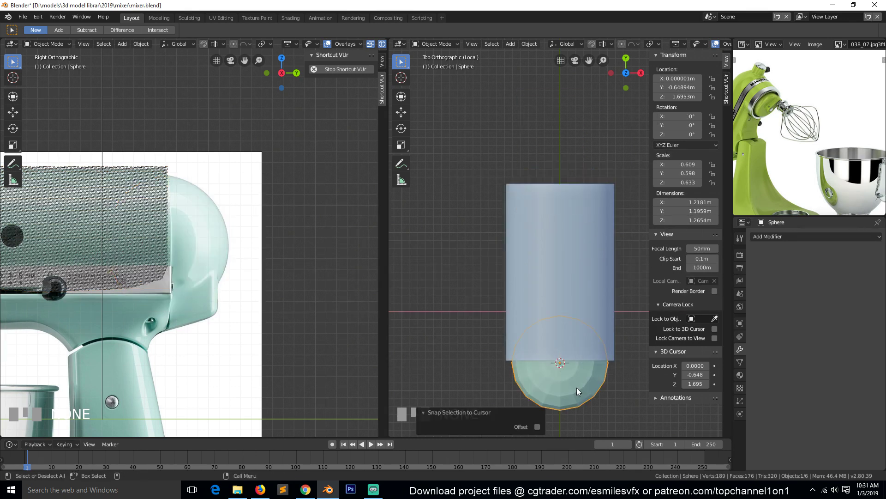
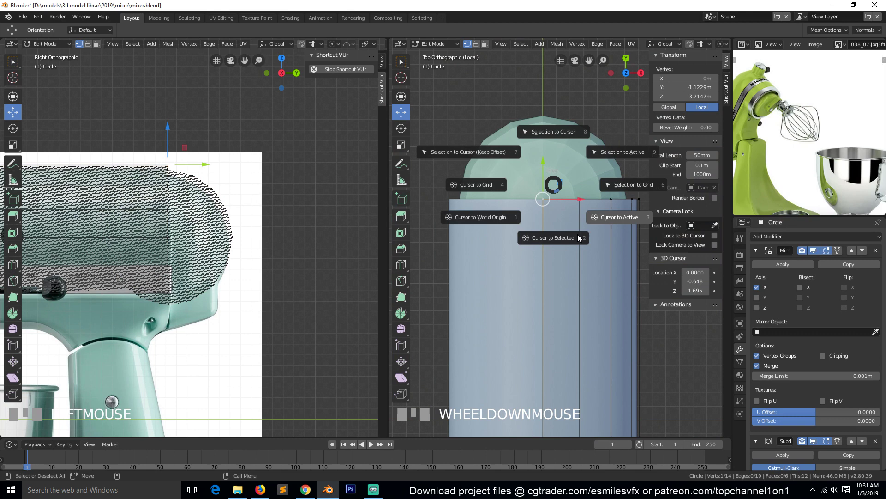
pyautogui.press('shift+s')
pyautogui.press('Tab')
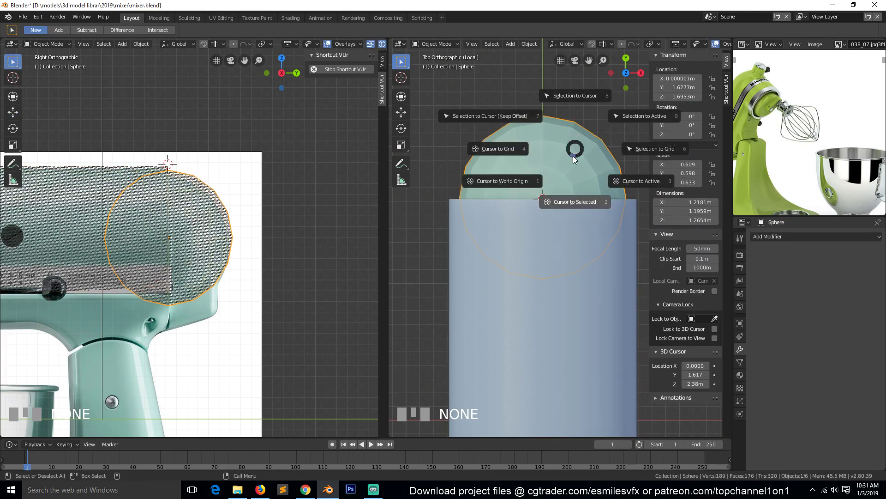
pyautogui.press('Tab')
pyautogui.press('`')
pyautogui.scroll(-3)
pyautogui.scroll(3)
# - Move the sphere's centre onto that cursor position and check it from top and side views
pyautogui.press('Tab')
pyautogui.press('KP_7')
pyautogui.press('KP_7')
pyautogui.press('Tab')
pyautogui.click(582, 275)
pyautogui.press('Tab')
pyautogui.scroll(3)
pyautogui.scroll(3)
pyautogui.press('Tab')
pyautogui.press('KP_3')
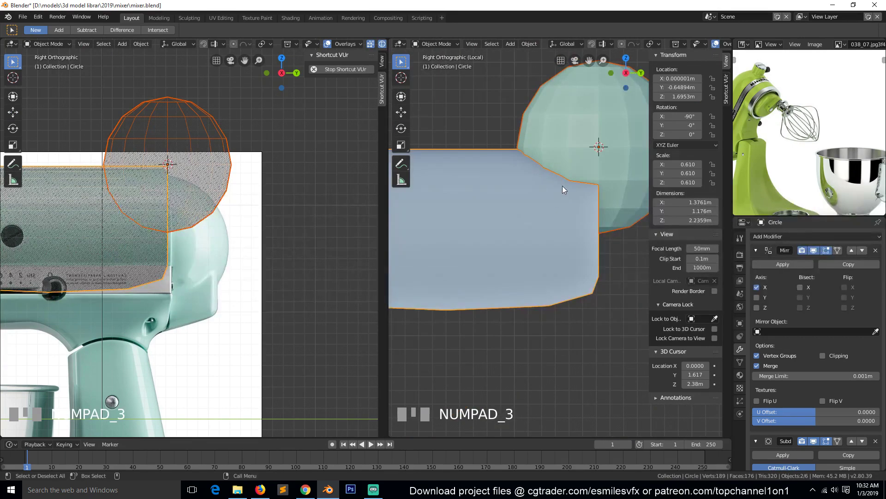
# - Lower the sphere 0.665 m along Z so its top meets the shell's upper edge
pyautogui.click(613, 141)
pyautogui.scroll(-3)
pyautogui.scroll(-3)
pyautogui.press('g')
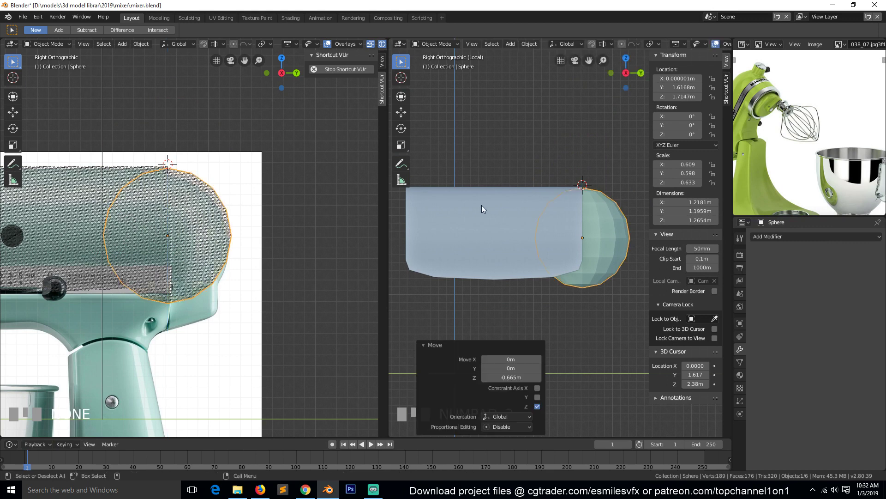
pyautogui.press('KP_1')
pyautogui.press('KP_1')
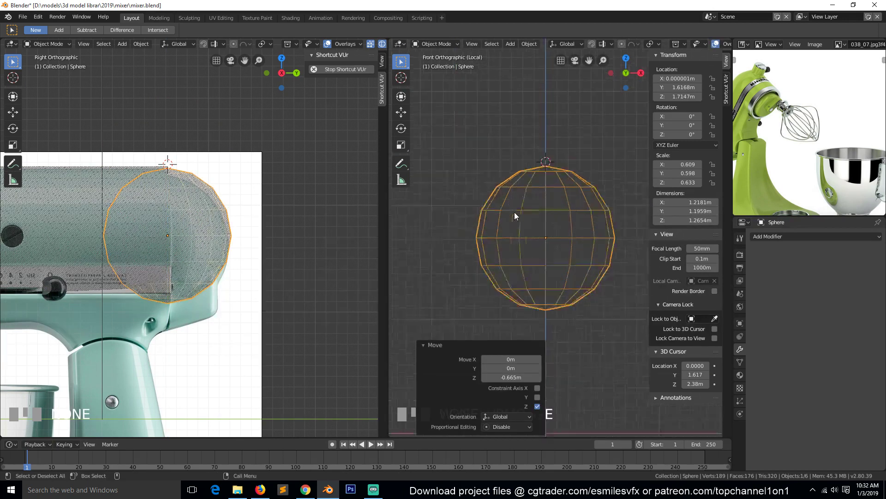
# - Check the lowered sphere from the front view and deselect everything
pyautogui.click(530, 142)
pyautogui.press('`')
pyautogui.press('KP_1')
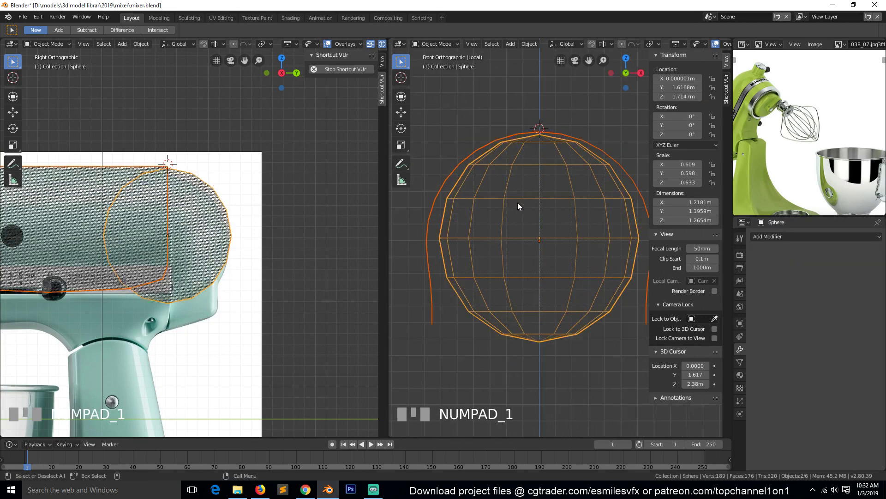
pyautogui.press('alt+a')
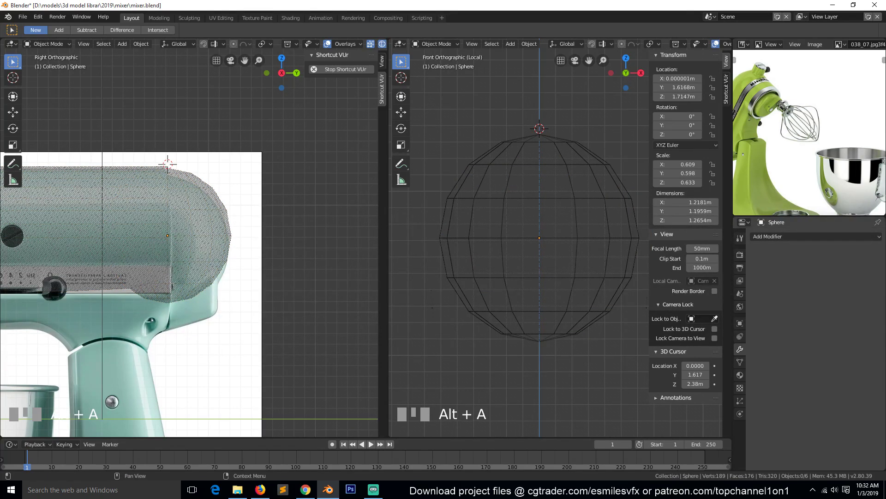
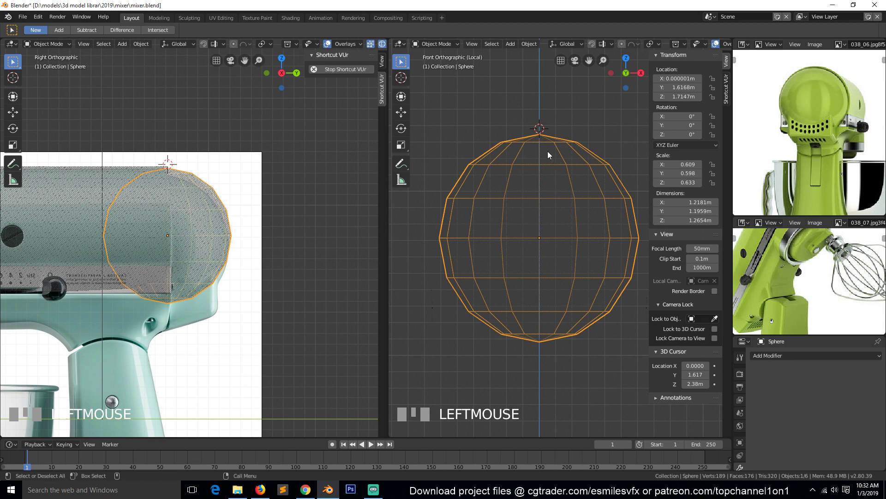
# - Select the scaled sphere nose and switch the viewport to Solid shading
pyautogui.click(177, 191)
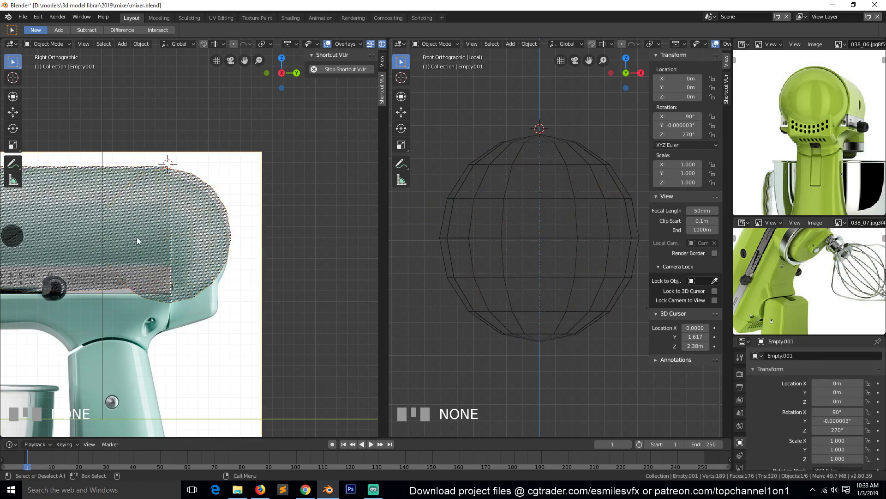
pyautogui.press('`')
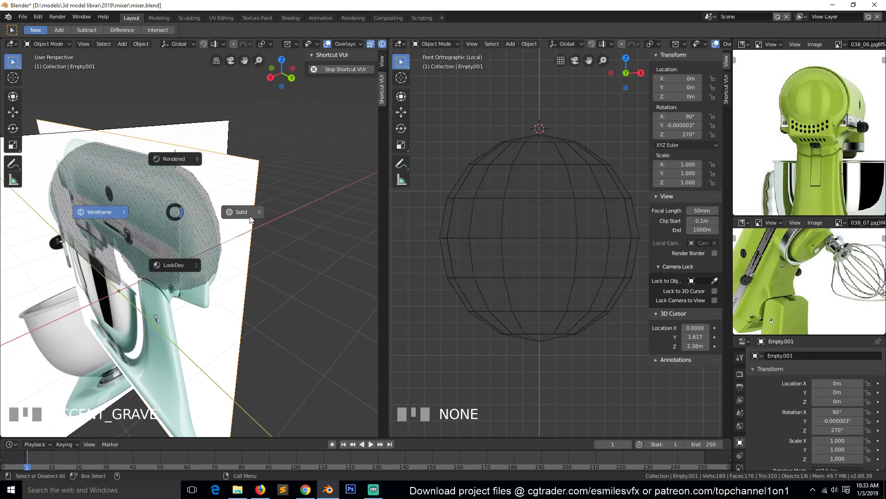
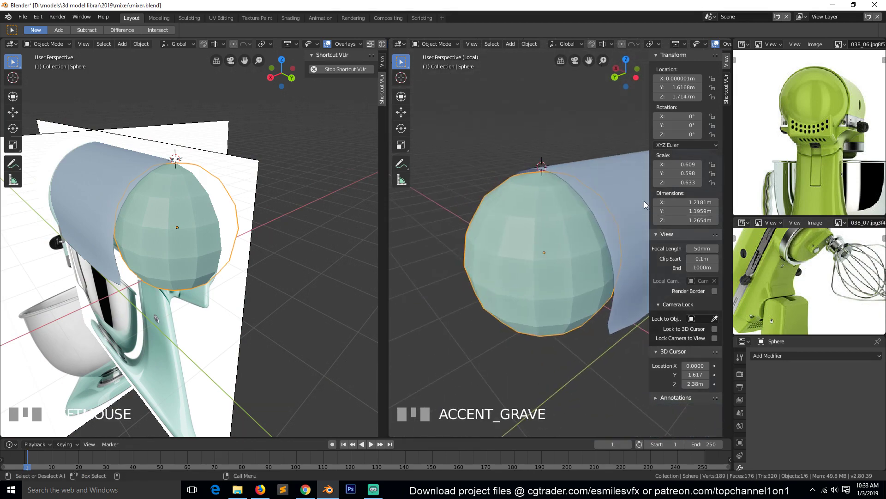
# - Join the sphere into the shell with Ctrl+J and delete its back half of vertices
pyautogui.press('ctrl+j')
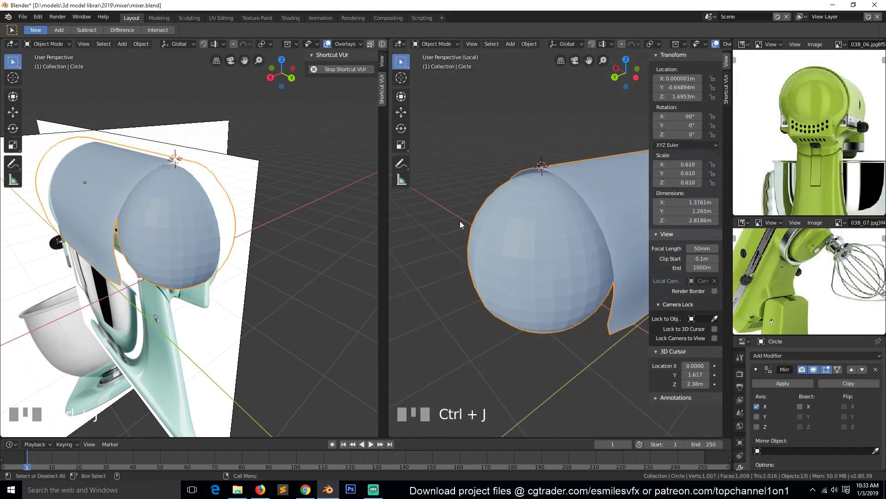
pyautogui.press('`')
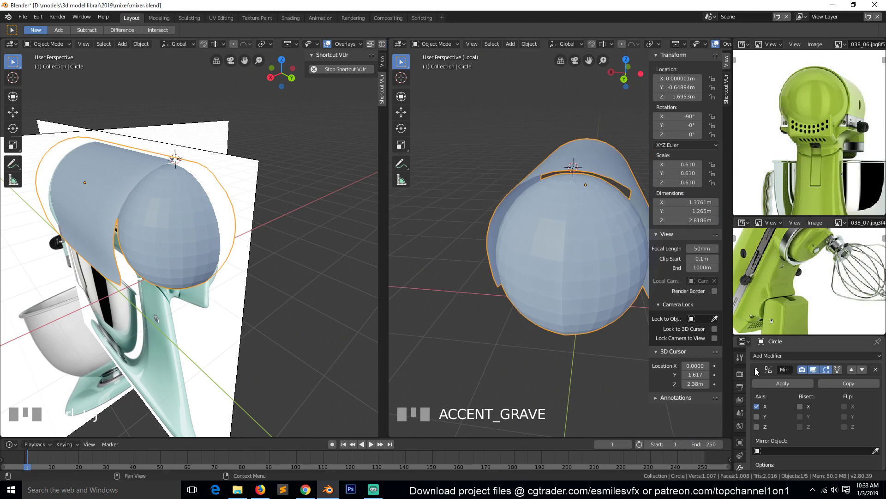
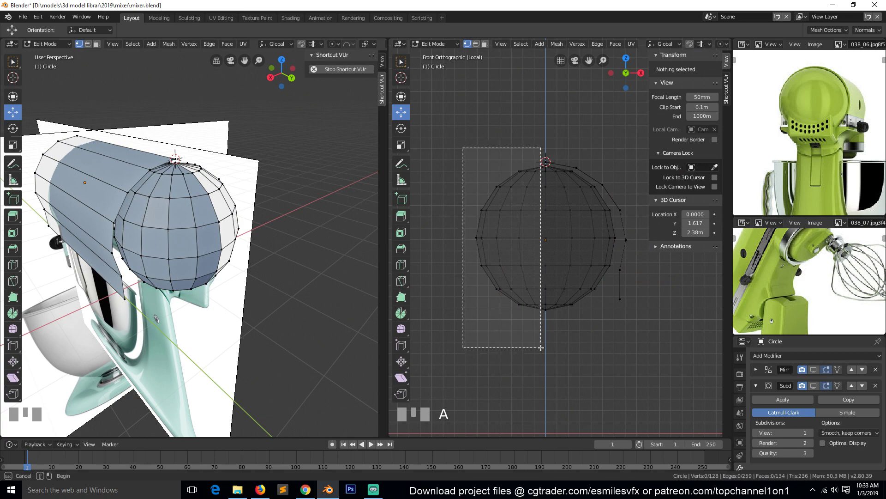
pyautogui.press('b')
pyautogui.press('x')
pyautogui.press('Tab')
pyautogui.press('KP_1')
pyautogui.press('KP_7')
pyautogui.click(610, 186)
# - Bridge the remaining half-sphere to the shell with new faces, forming one mixer head
pyautogui.press('Tab')
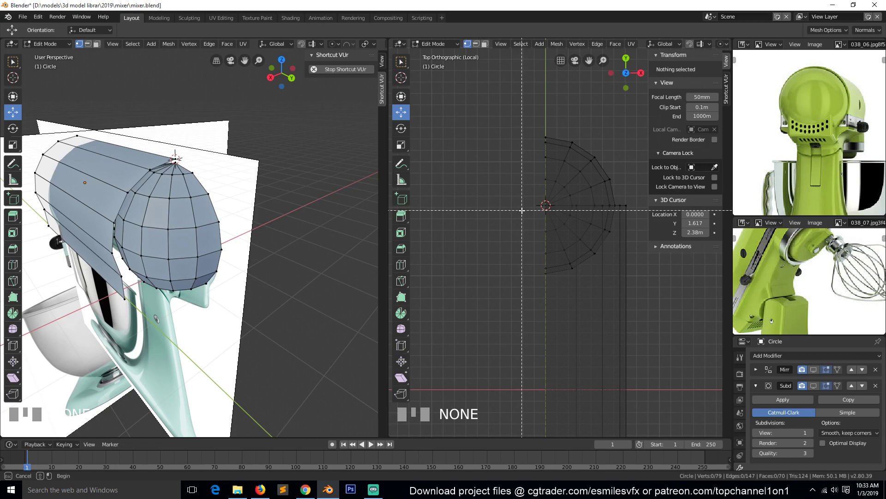
pyautogui.press('b')
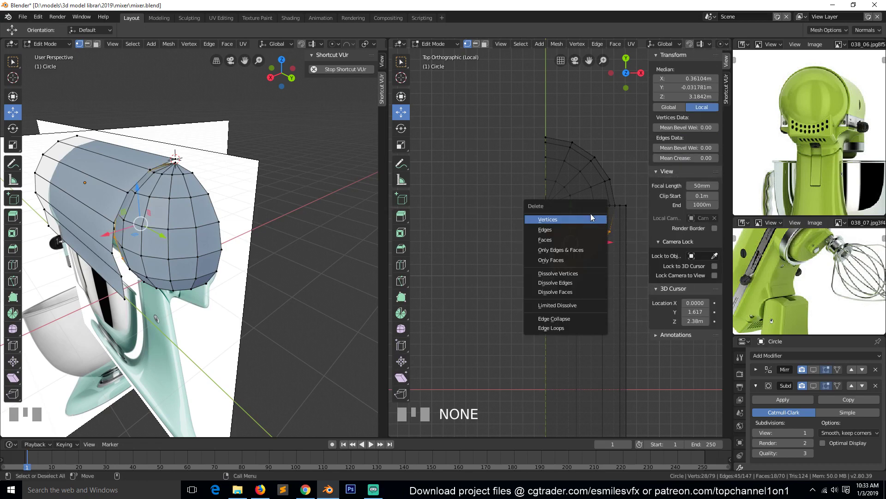
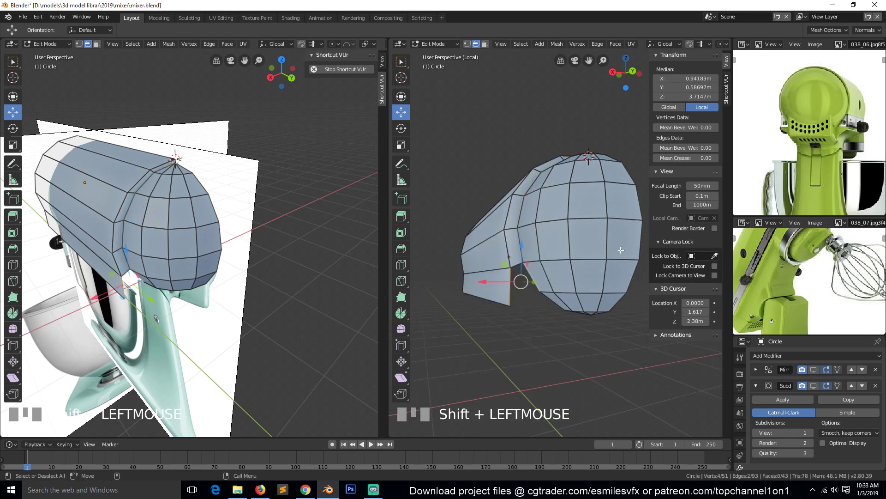
pyautogui.press('f')
pyautogui.press('alt+a')
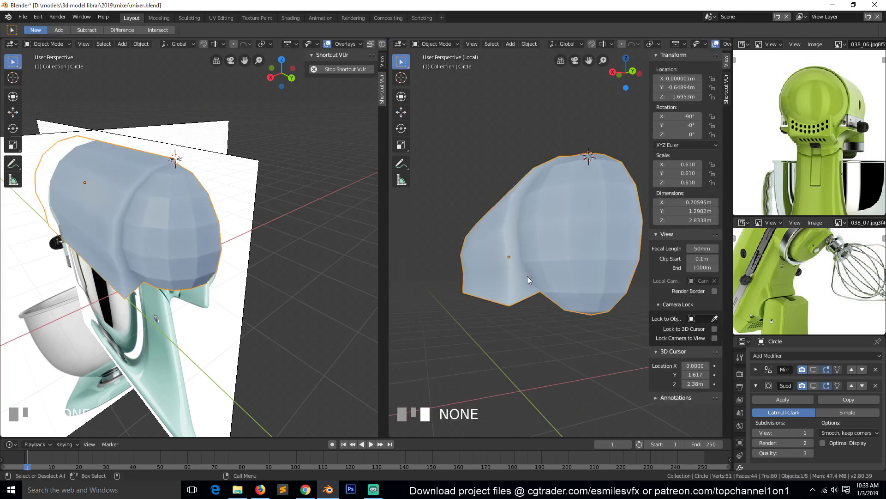
# - Enable Subdivision in the viewport, add a weight-limited Bevel above it, and save
pyautogui.press('`')
pyautogui.moveTo(565, 311); pyautogui.dragTo(820, 374)
pyautogui.click(819, 374)
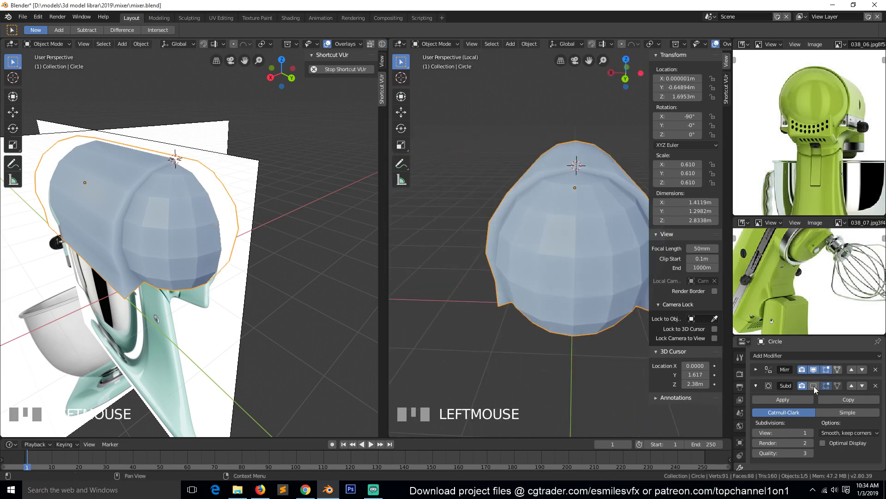
pyautogui.click(818, 389)
pyautogui.press('`')
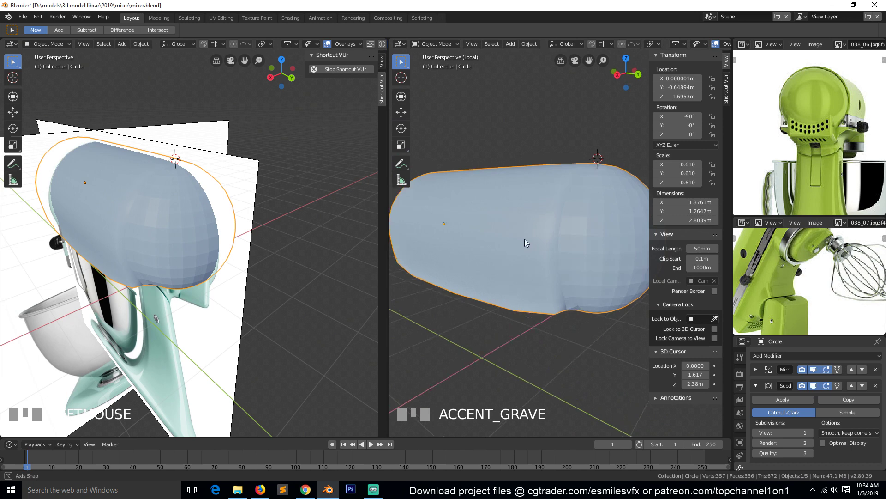
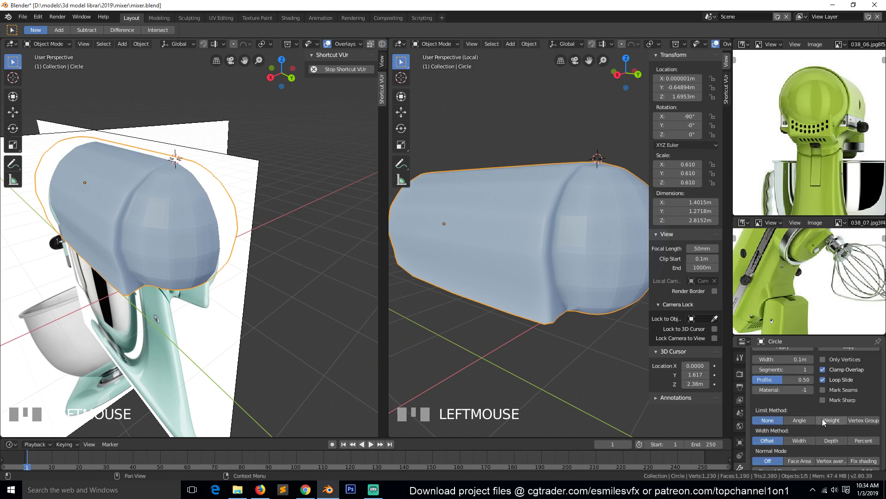
pyautogui.moveTo(829, 420); pyautogui.dragTo(797, 408)
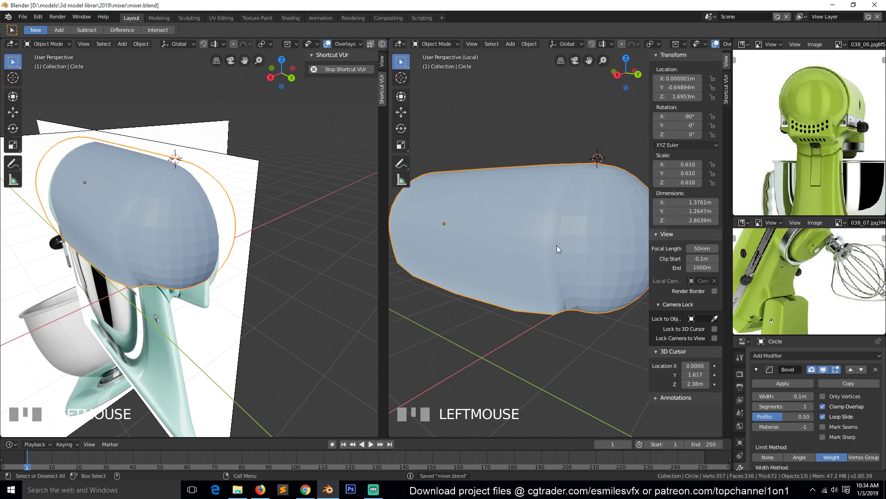
# - Set the head-to-body seam edge loop's bevel weight to 1 via Ctrl+E
pyautogui.press('Tab')
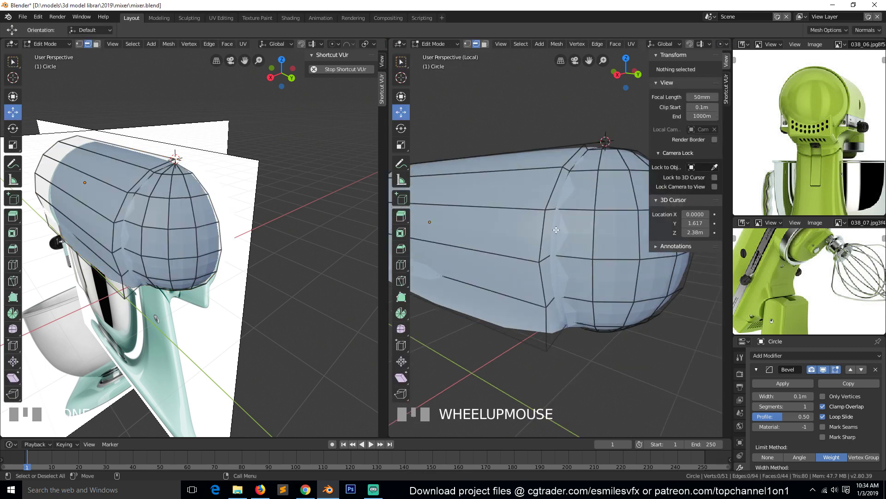
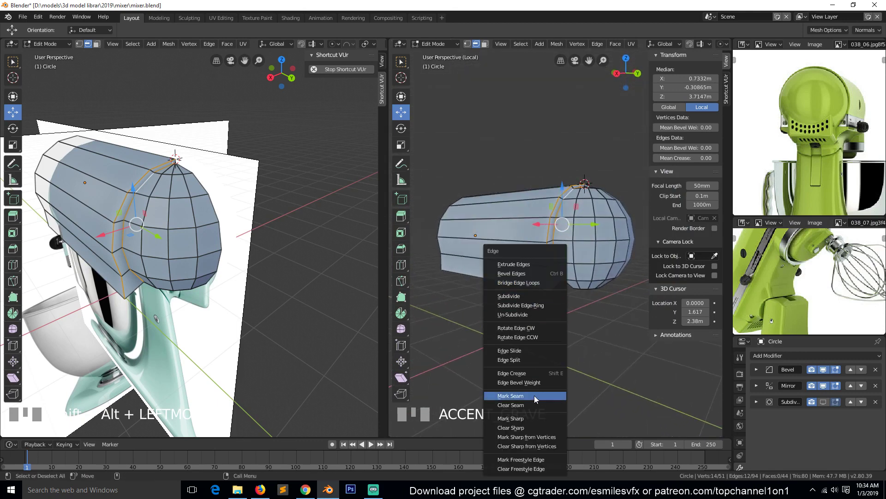
pyautogui.press('ctrl+e')
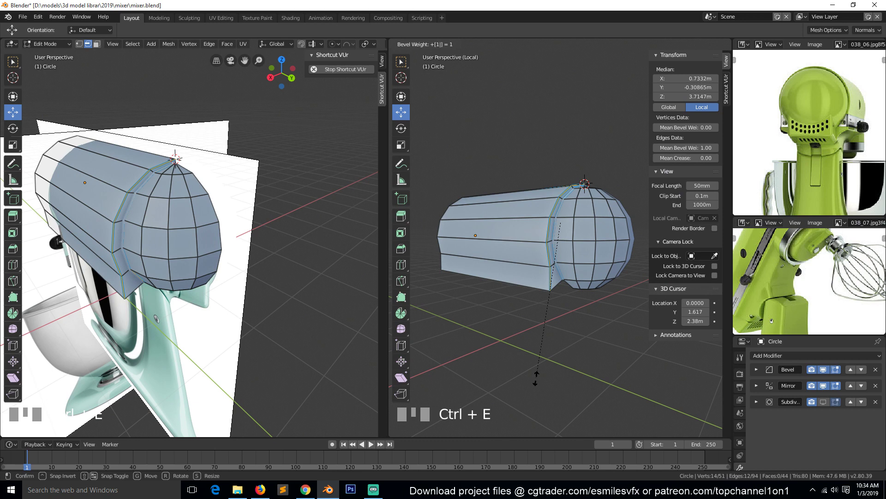
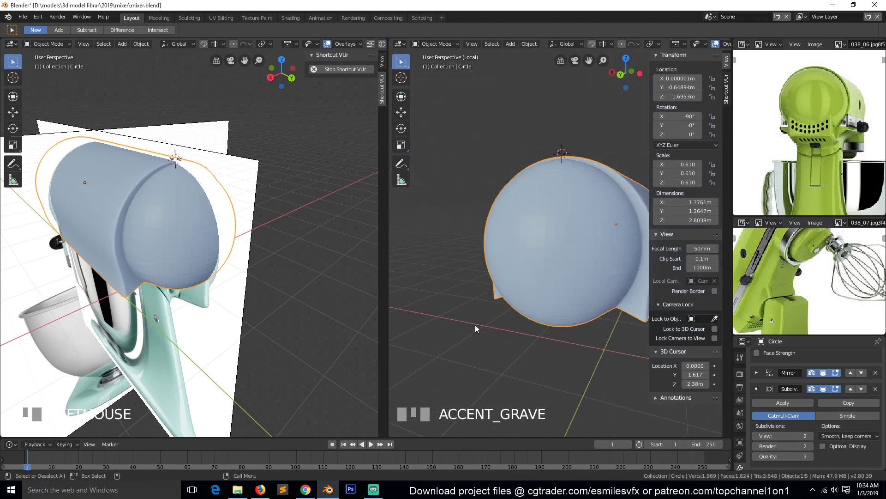
# - Orbit around the smoothed mixer body to inspect it from several angles
pyautogui.press('alt+a')
pyautogui.press('`')
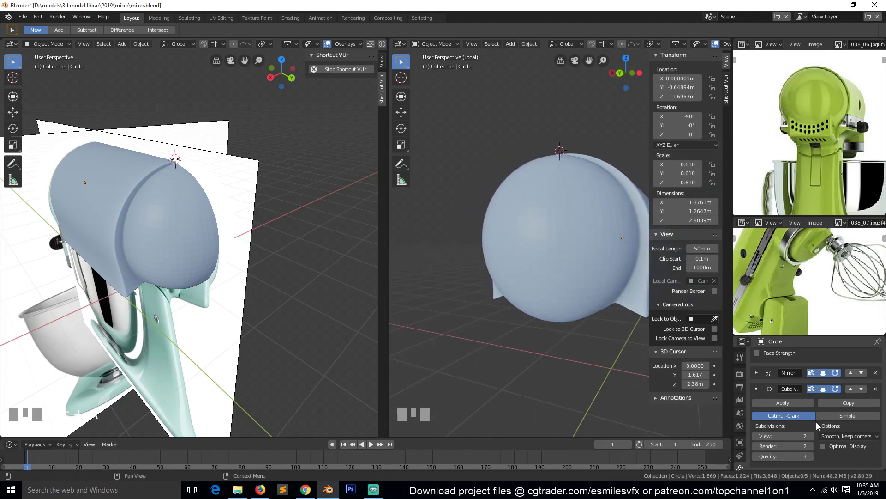
pyautogui.press('`')
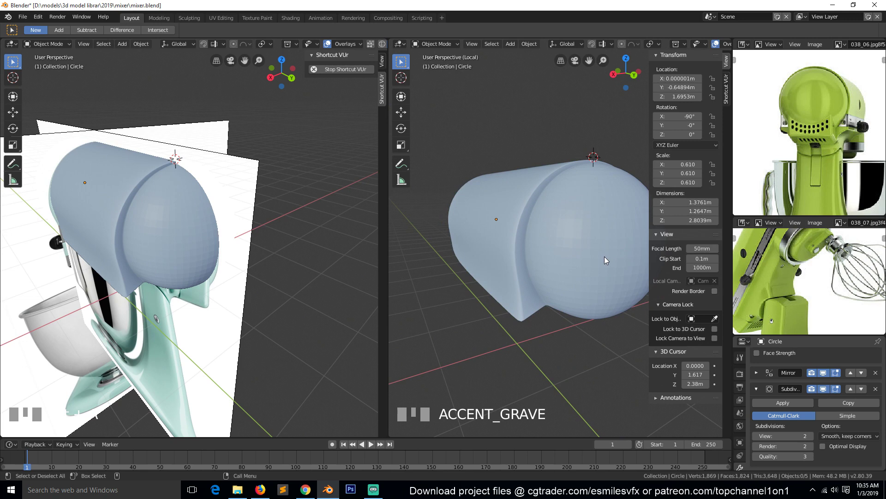
pyautogui.press('KP_1')
pyautogui.press('KP_2')
pyautogui.scroll(-3)
pyautogui.press('`')
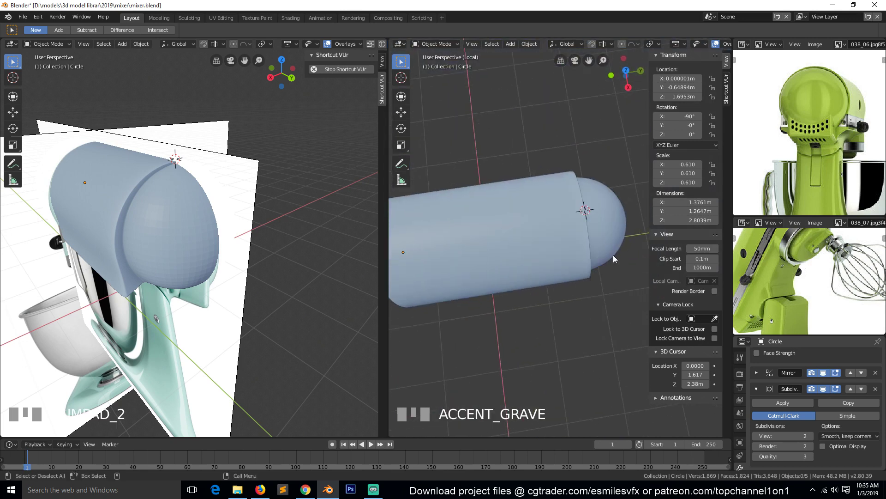
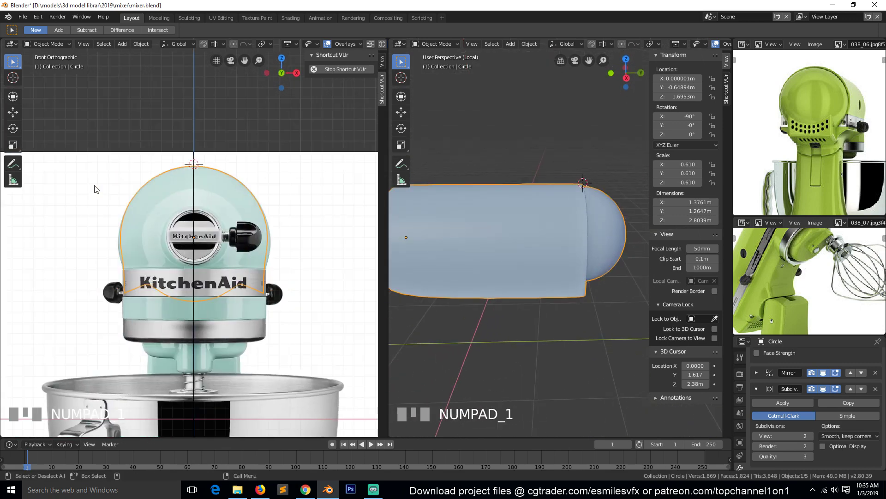
# - View the body in side orthographic as see-through wireframe over the reference photo
pyautogui.press('KP_3')
pyautogui.press('KP_Decimal')
pyautogui.press('KP_Decimal')
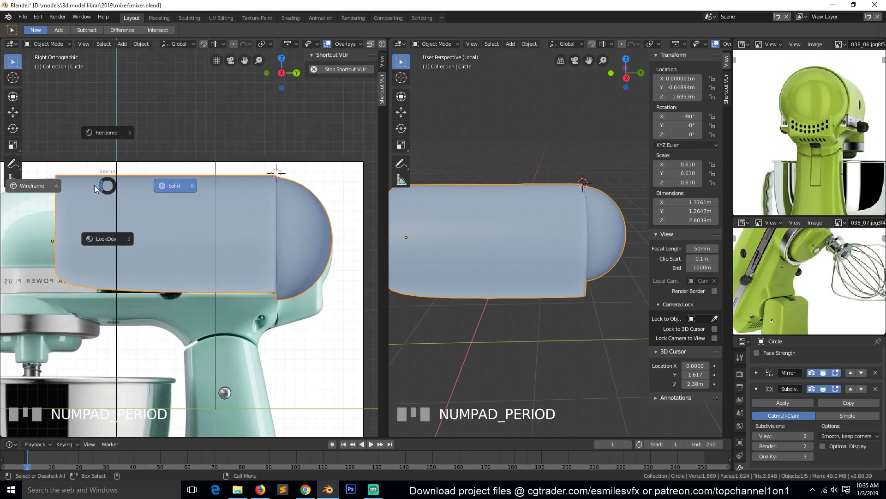
pyautogui.click(58, 185)
pyautogui.press('alt+a')
pyautogui.scroll(-3)
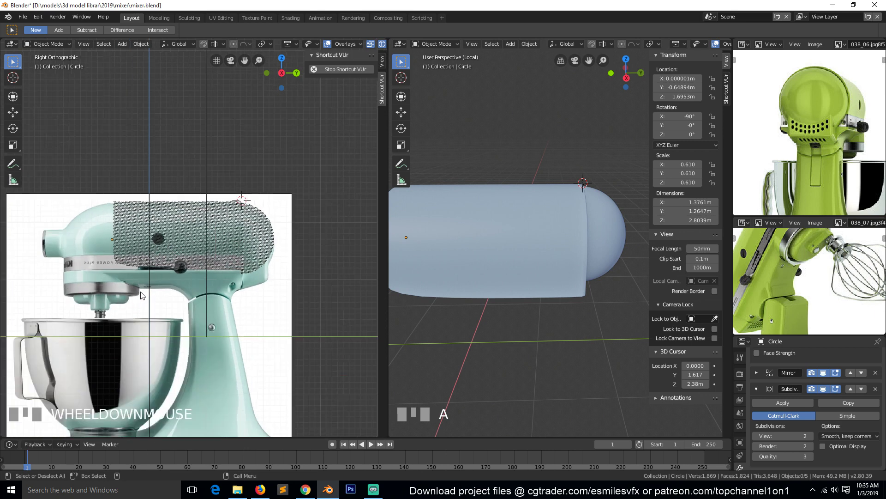